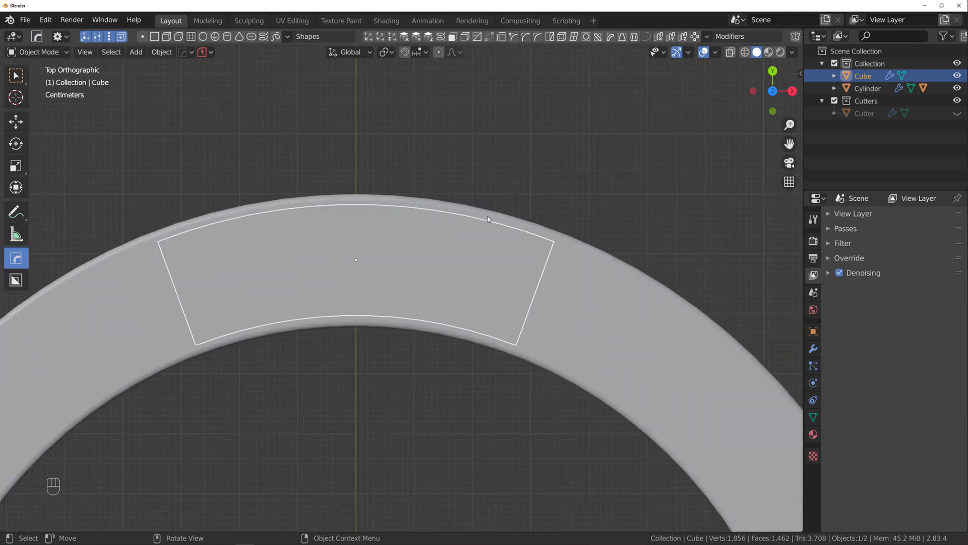
- Isolate the pocket cutter in local view and enter edit mode on its mesh
left_click_drag(465, 275, 453, 195)
left_click_drag(470, 231, 489, 280)
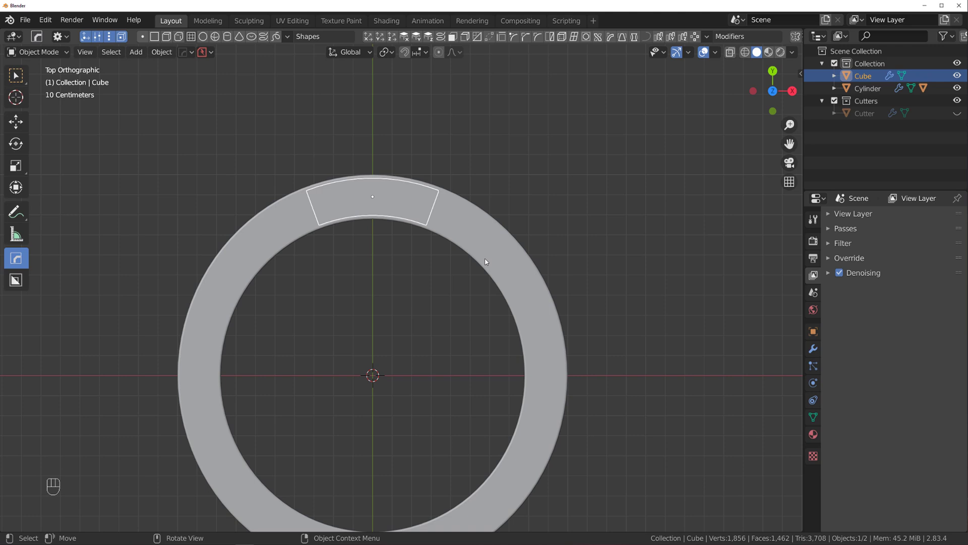
key("/")
left_click_drag(486, 232, 456, 177)
key("Tab")
- Mark the cutter's edges sharp, dissolve the extra edges and bevel the corners into a rounded pill
key("q")
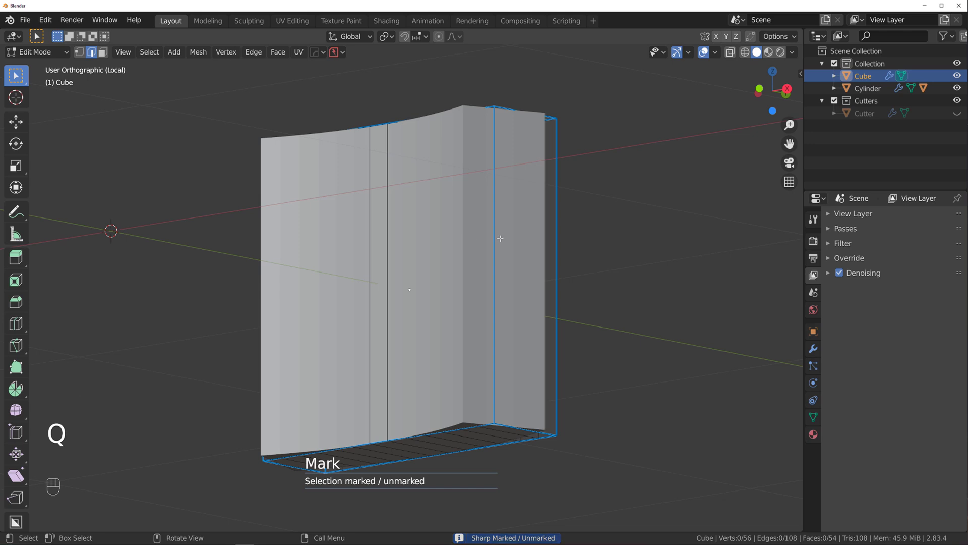
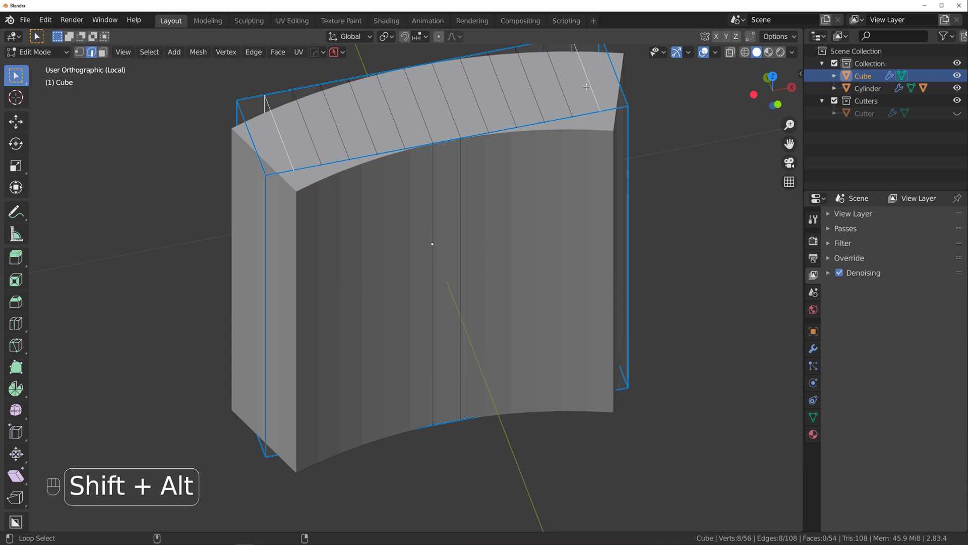
key("x")
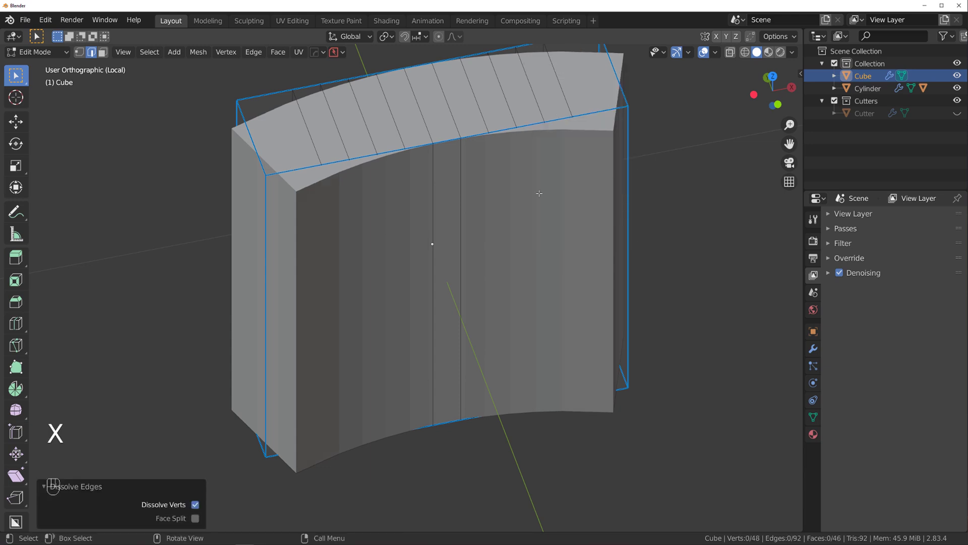
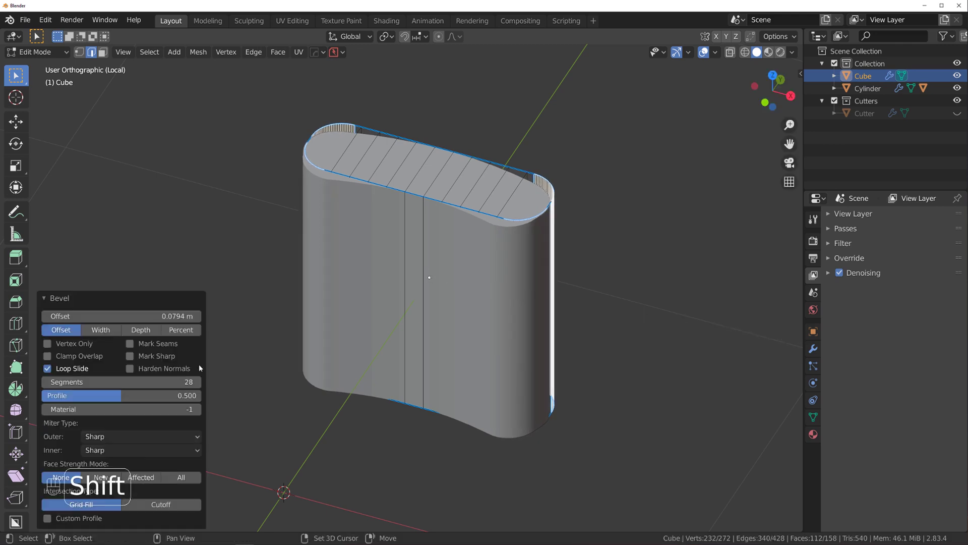
key("Tab")
key("/")
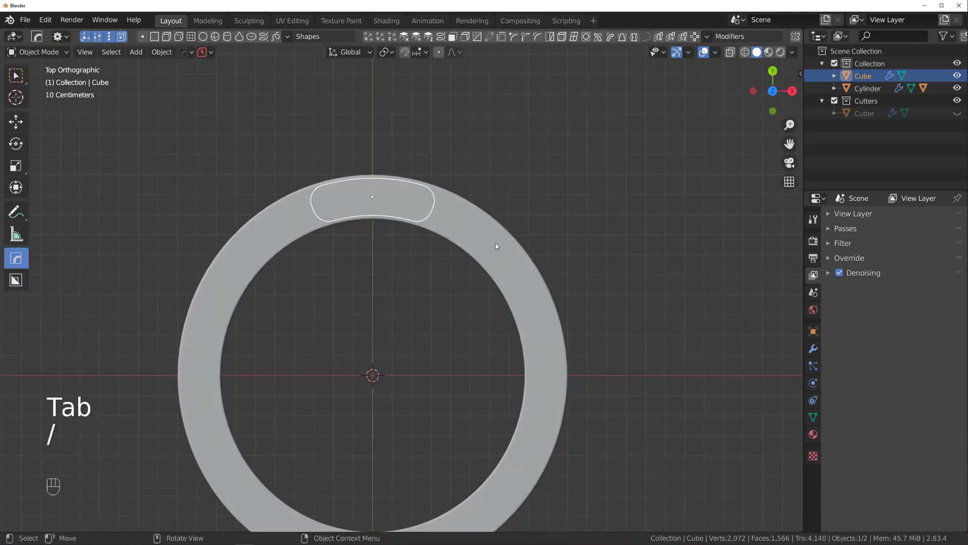
- Radial-array the pocket cutter around the ring and raise the count in HOps Helper
key("ctrl+`")
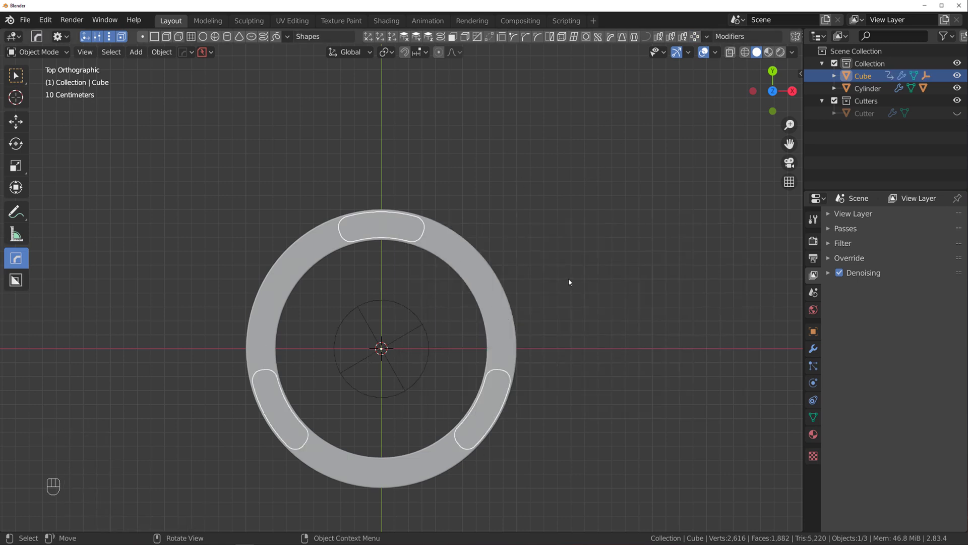
key("ctrl+`")
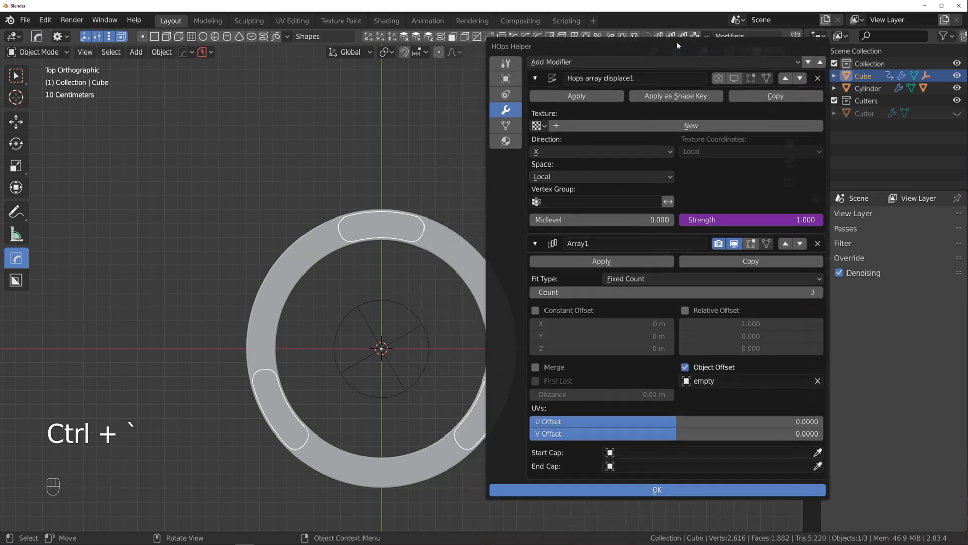
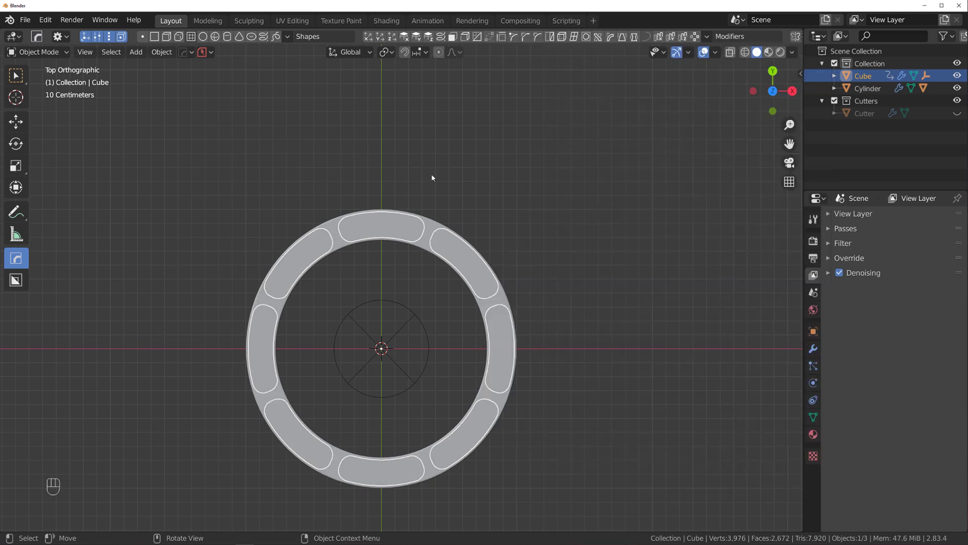
left_click_drag(581, 234, 572, 208)
key("KP_5")
middle_click(555, 268)
- Reposition the cutter and check the repeated pockets from side and top views
key("g")
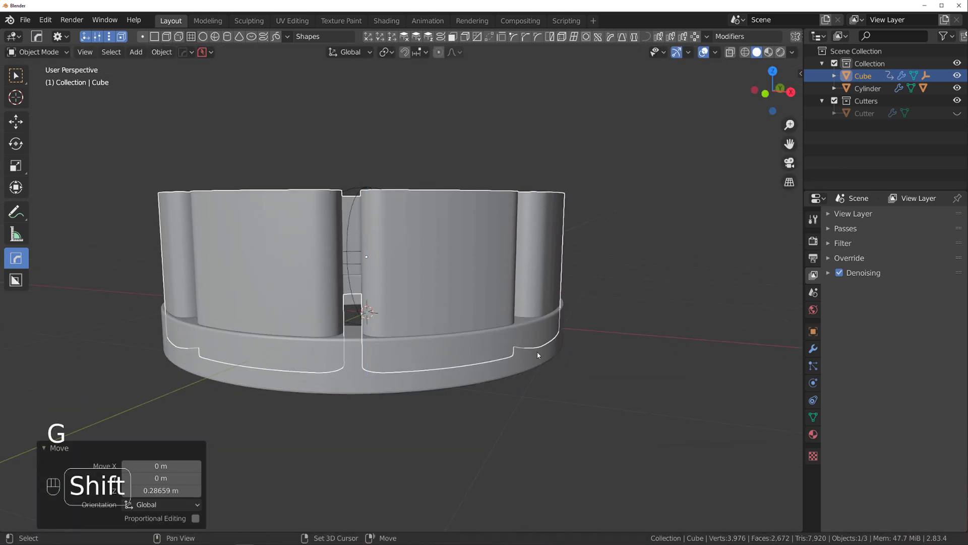
key("q")
middle_click(578, 270)
key("`")
key("KP_5")
middle_click(438, 312)
- Select the ring Cylinder and start a HardOps Bevel on its edges
left_click(438, 273)
key("q")
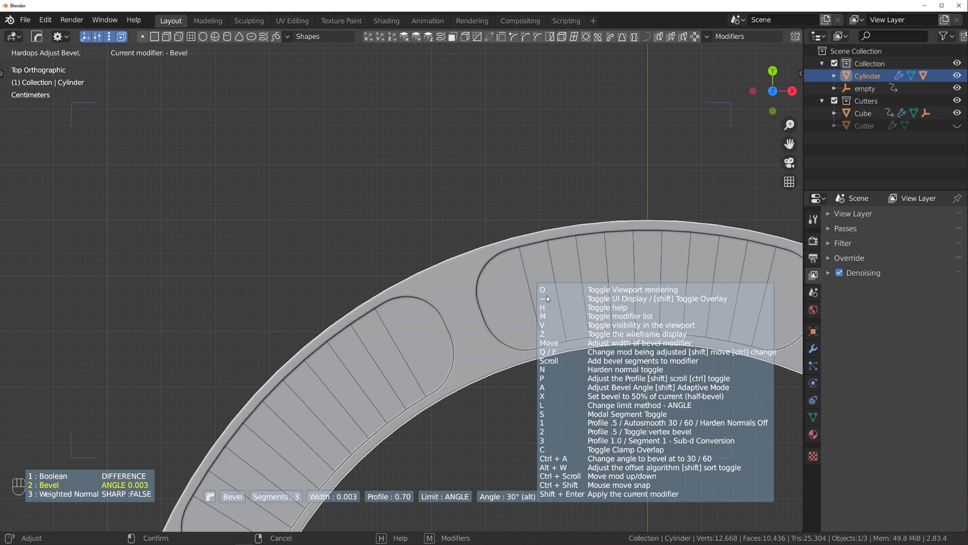
- Set the ring's bevel width and confirm the bevel
left_click_drag(527, 272, 496, 180)
key("shift+2")
left_click_drag(580, 229, 554, 177)
- Scale the ring down on Z into a thin band, then scroll to the Cube pocket cutter
key("KP_5")
key("s")
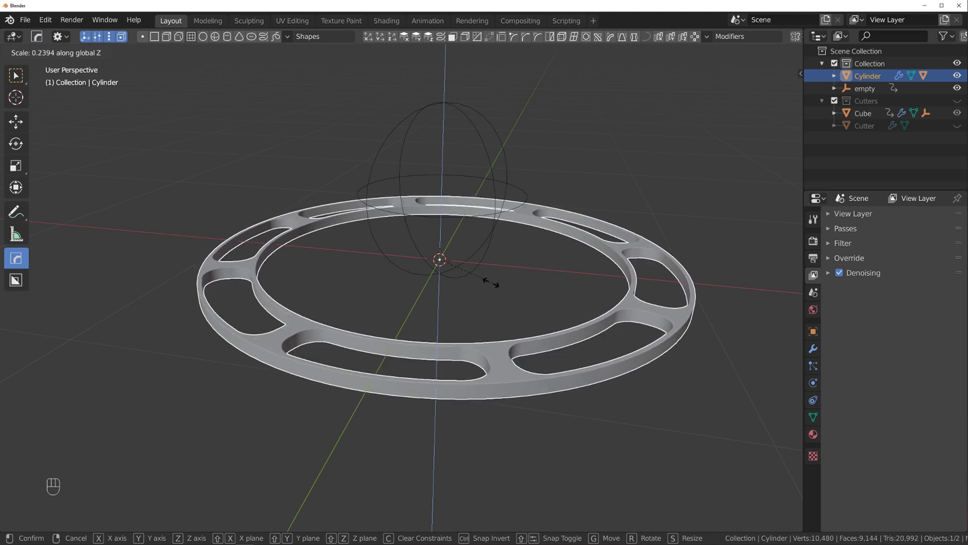
key("q")
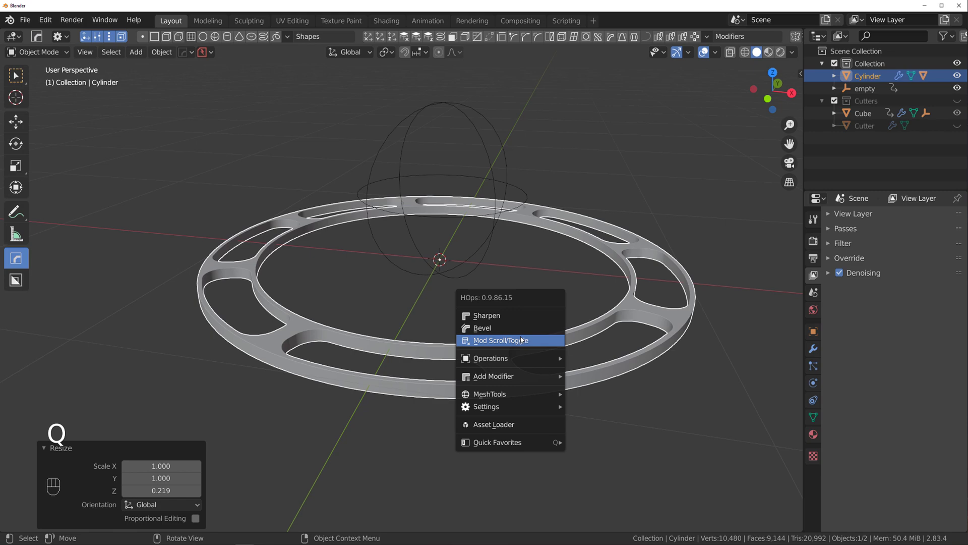
key("g")
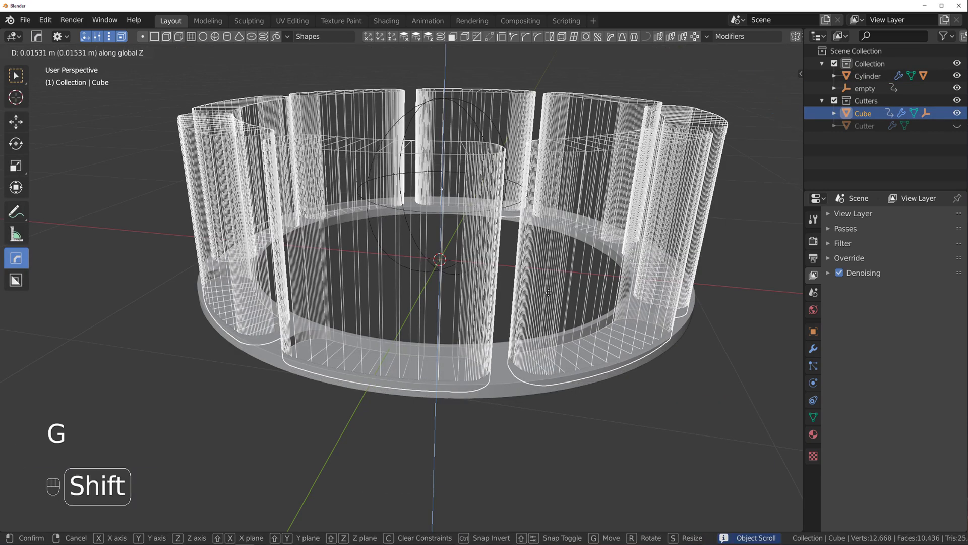
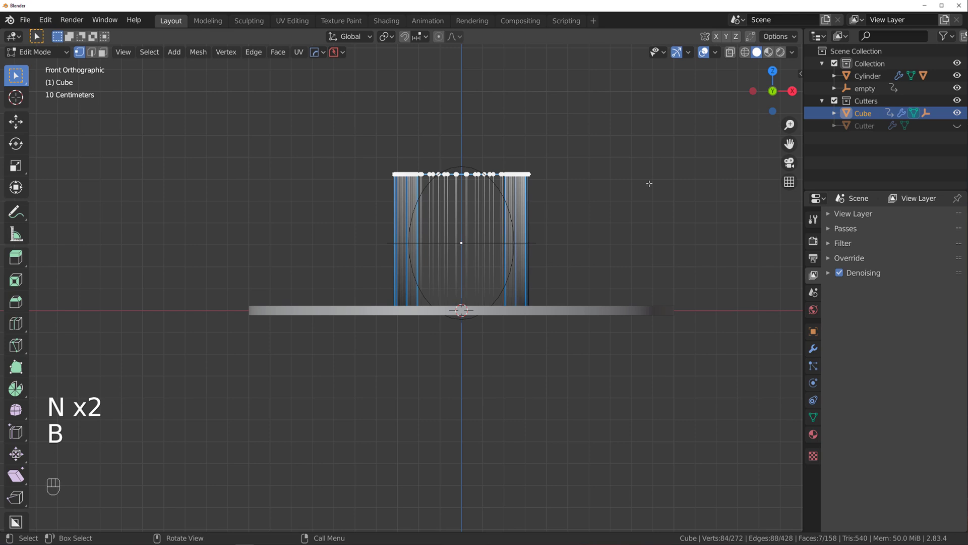
- Move the cutters' top vertices down on Z so the pockets become shallow recesses
key("g")
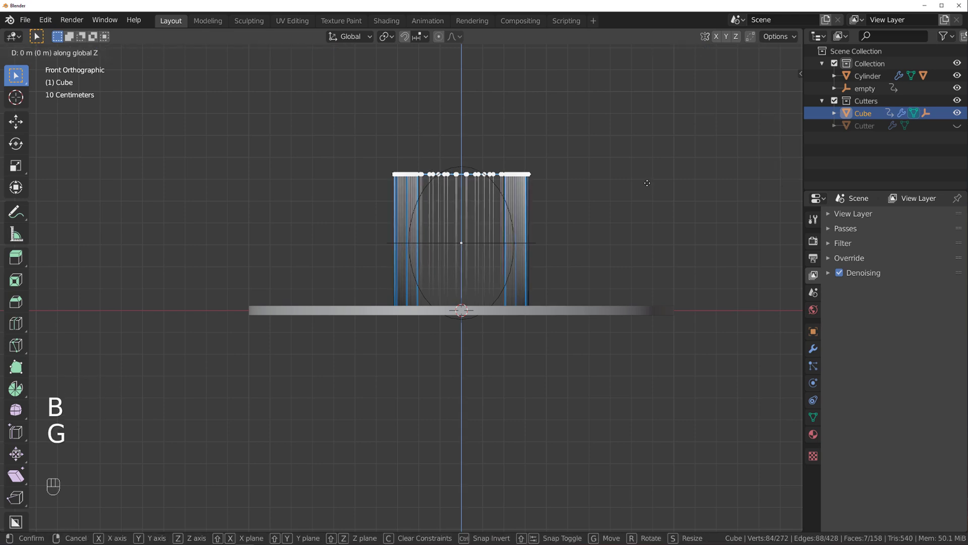
key("Tab")
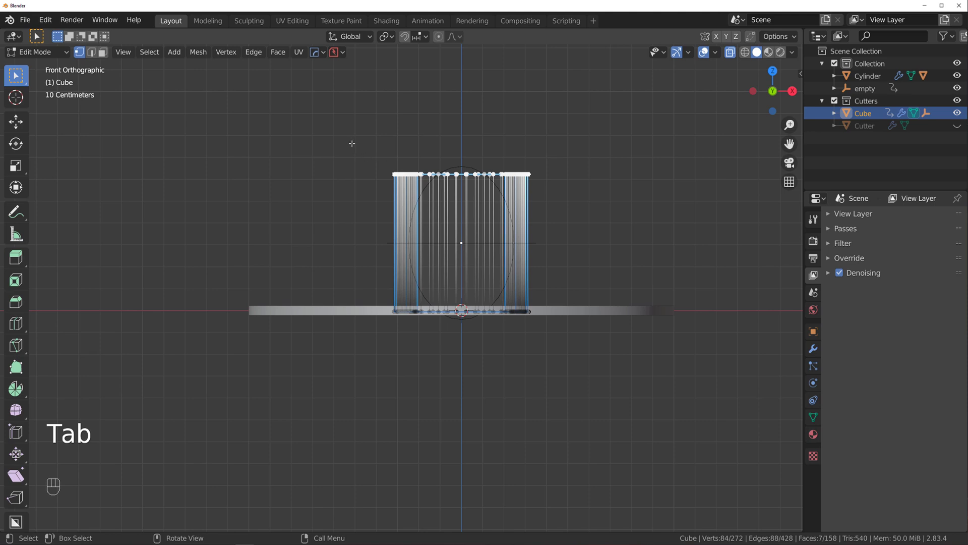
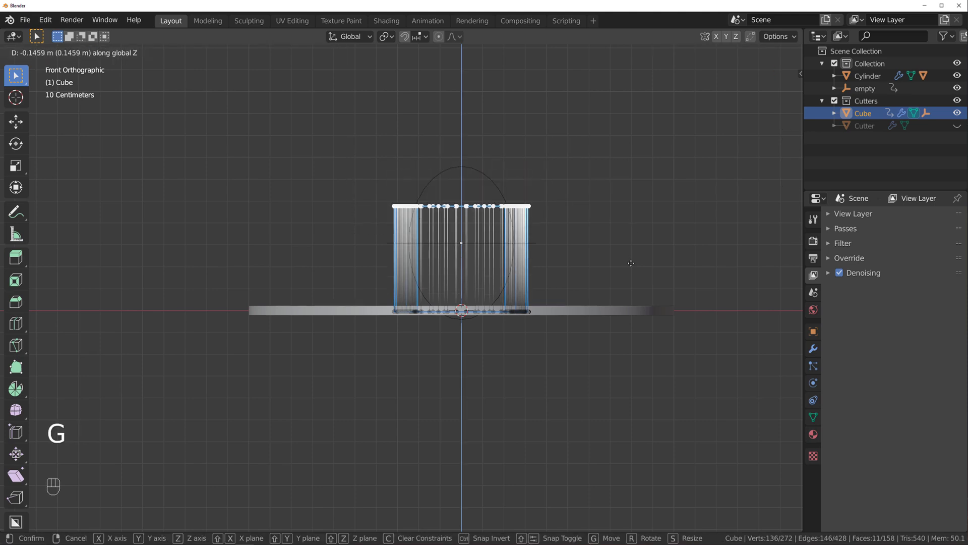
key("Tab")
key("`")
key("`")
key("Tab")
- Leave edit mode and orbit to inspect the shallow rounded recesses around the ring
left_click_drag(494, 235, 486, 185)
middle_click(460, 158)
left_click(463, 238)
middle_click(495, 221)
key("KP_5")
left_click_drag(523, 247, 528, 247)
left_click_drag(528, 248, 543, 222)
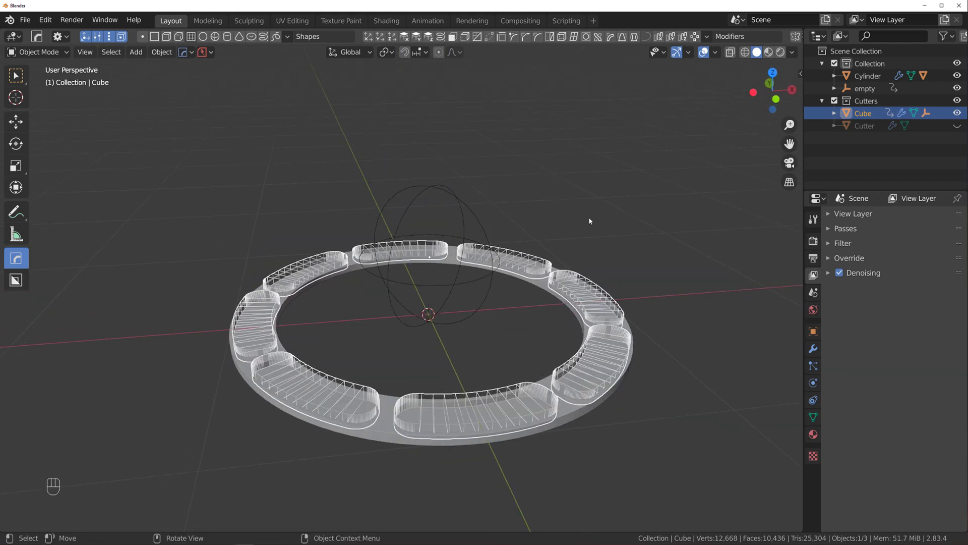
- Check the radial array count of 8 in HOps Helper and apply the cutter's modifiers
middle_click(598, 225)
key("ctrl+z")
key("ctrl+`")
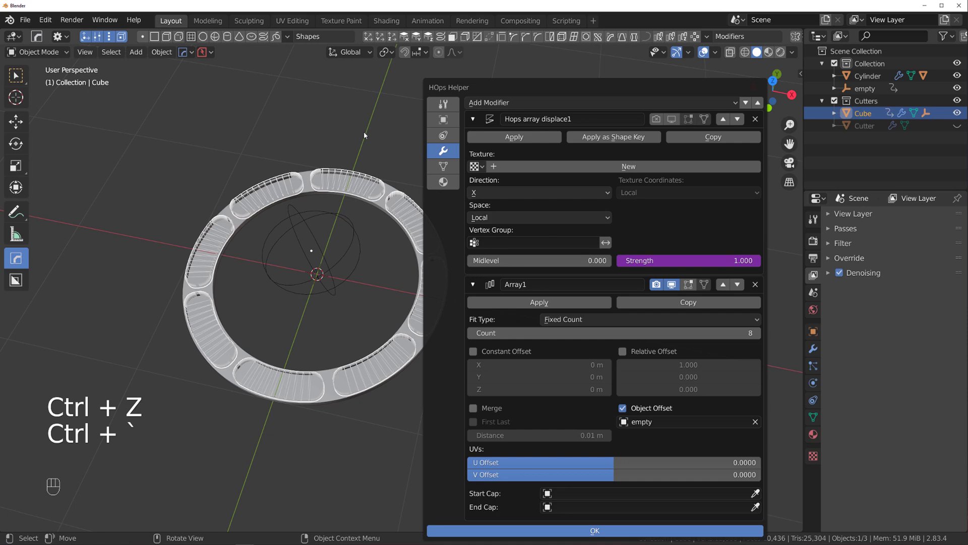
key("q")
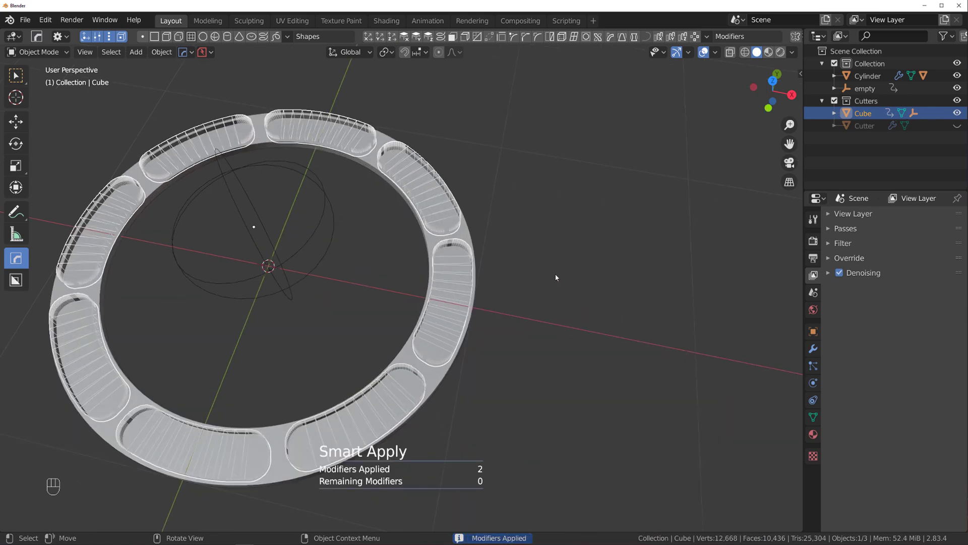
key("ctrl+`")
- Switch to a centred top-down view and activate BoxCutter with the Circle shape
left_click_drag(504, 227, 458, 209)
left_click_drag(487, 222, 475, 196)
left_click(492, 223)
double_click(475, 196)
middle_click(474, 193)
left_click_drag(468, 194, 481, 281)
key("`")
left_click_drag(480, 188, 482, 227)
key("KP_5")
middle_click(442, 251)
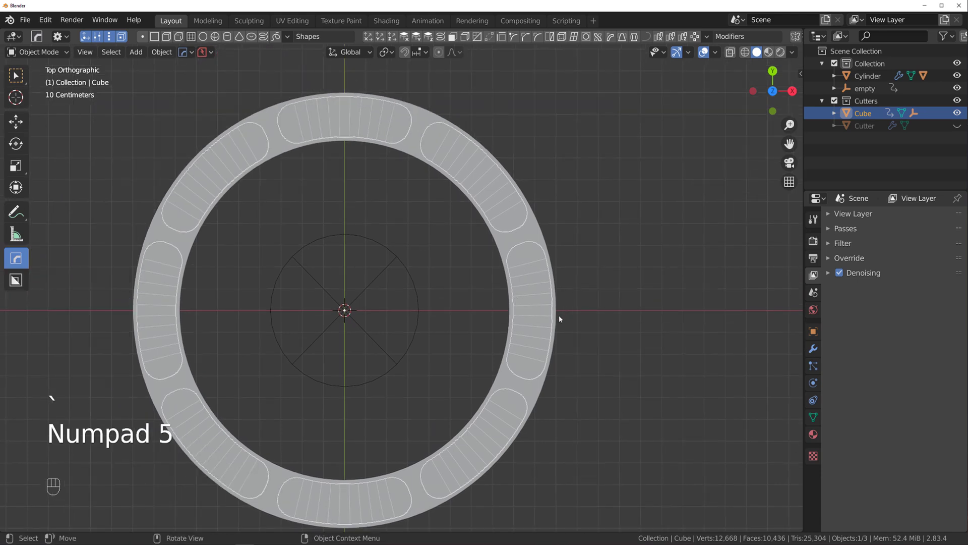
middle_click(527, 257)
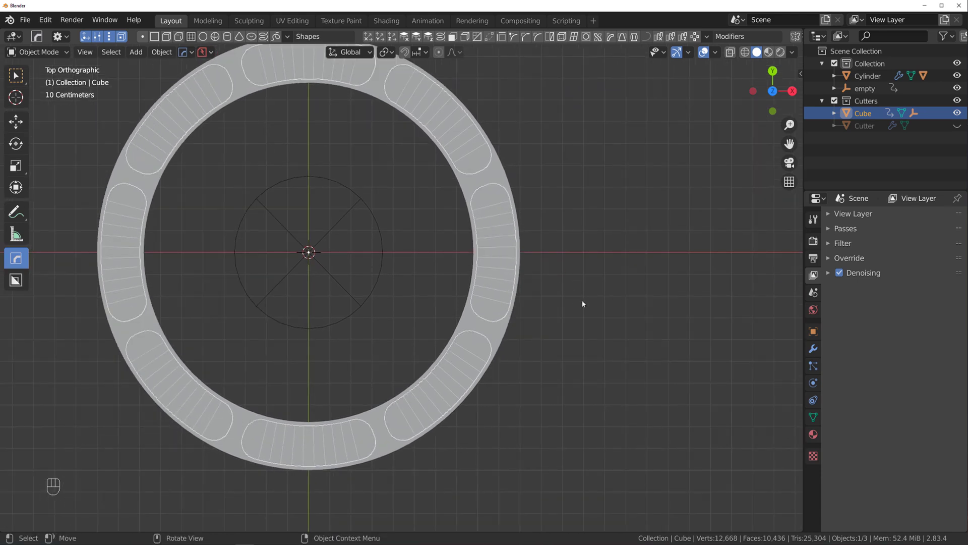
key("ctrl+z")
- Draw a circular BoxCutter hole in the right-hand pocket
key("alt+w")
left_click_drag(510, 258, 531, 222)
left_click_drag(563, 296, 495, 248)
left_click_drag(577, 278, 578, 278)
key("`")
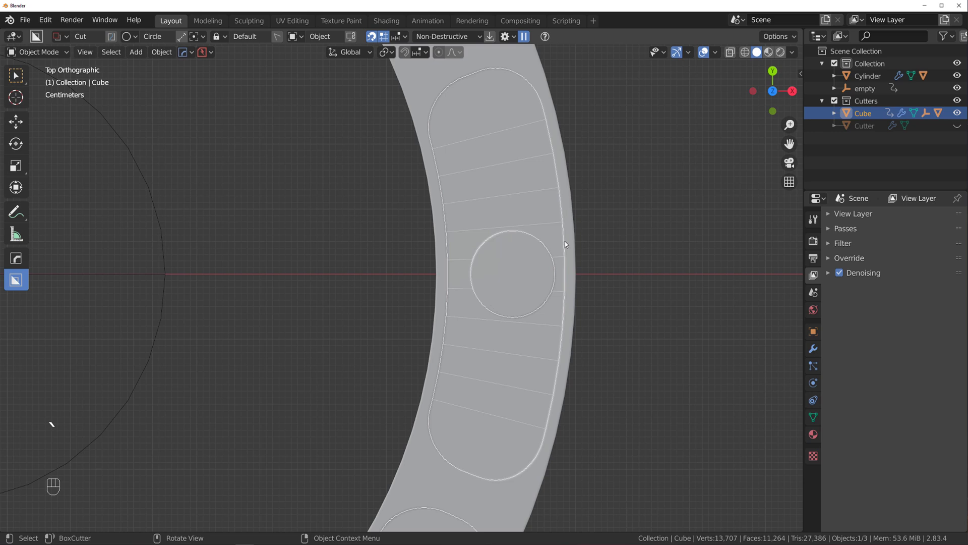
- Shift Cutter.001 along X within the pocket and mirror it to the other pockets around the ring
key("q")
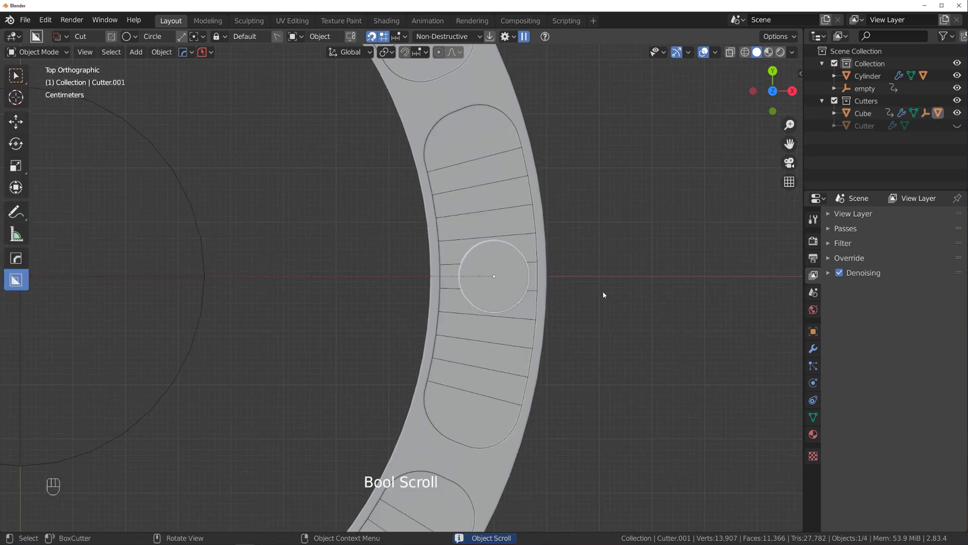
key("g")
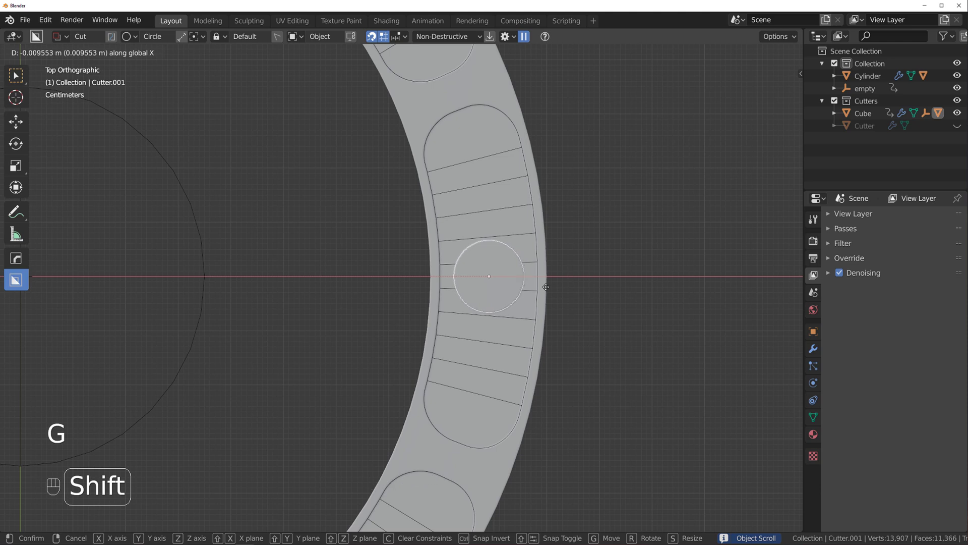
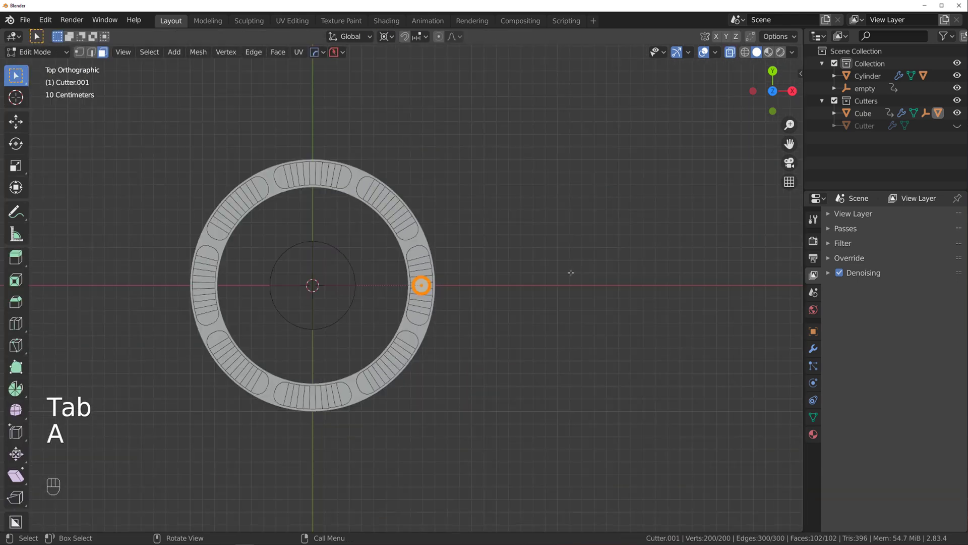
key("shift+d")
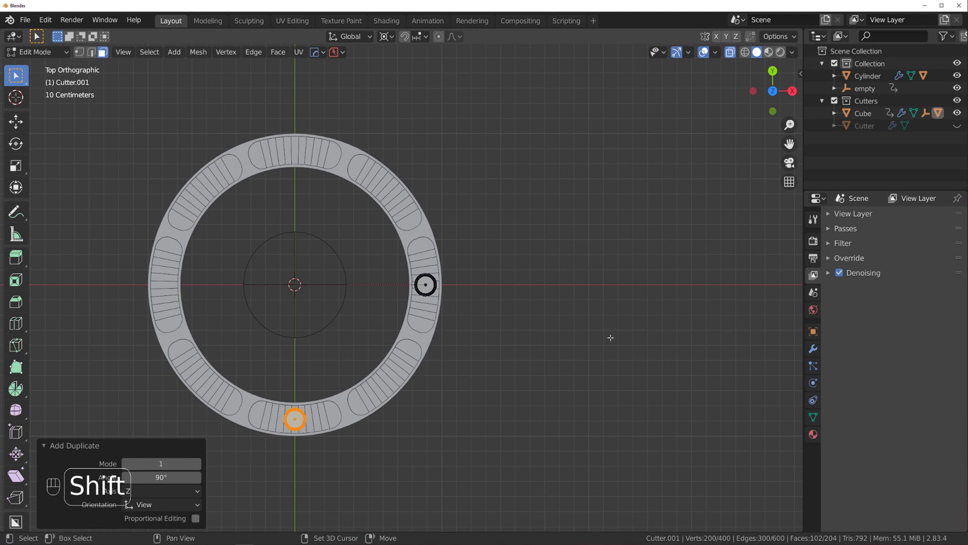
key("shift+r")
key("shift+r")
key("KP_5")
key("Tab")
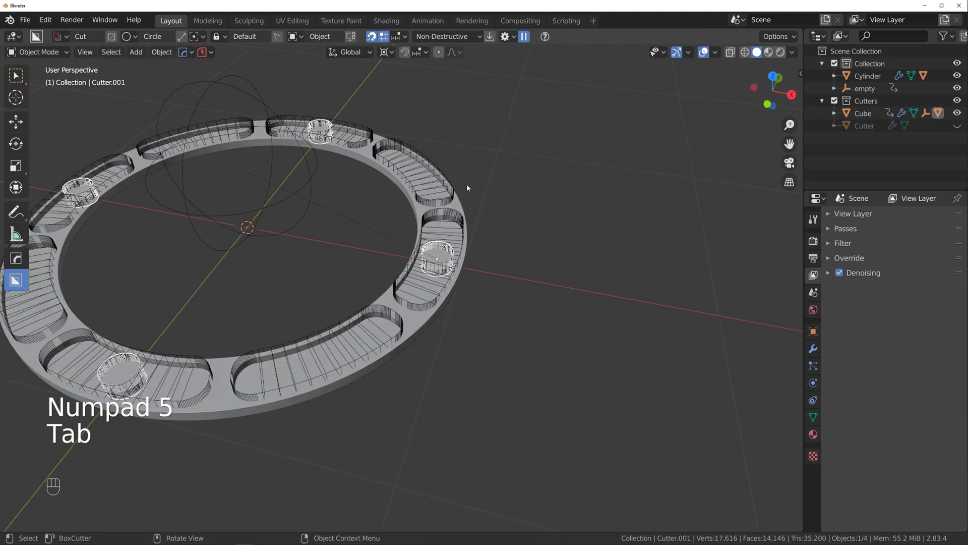
- Select the ring Cylinder and apply HardOps CSharpen to its edges
key("shift+2")
left_click(470, 232)
left_click_drag(450, 223, 438, 211)
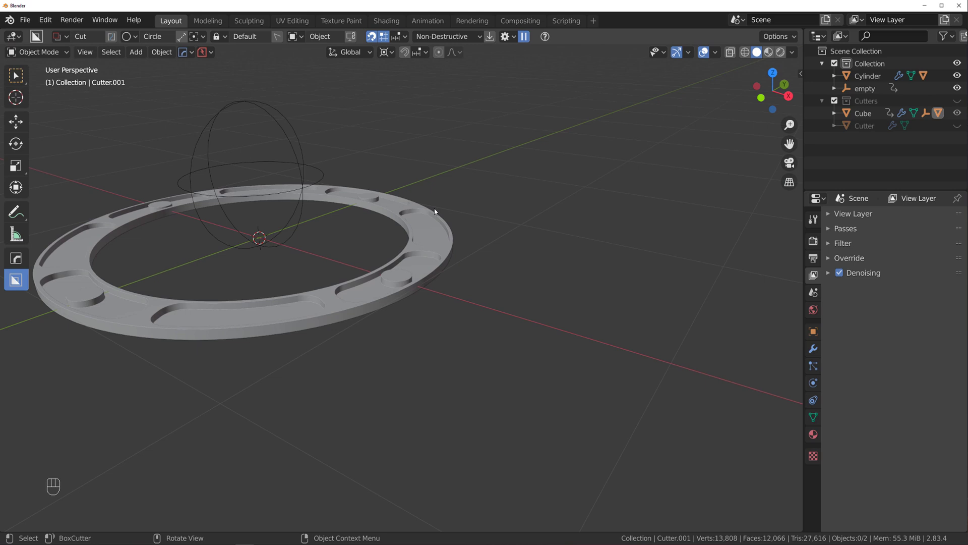
key("q")
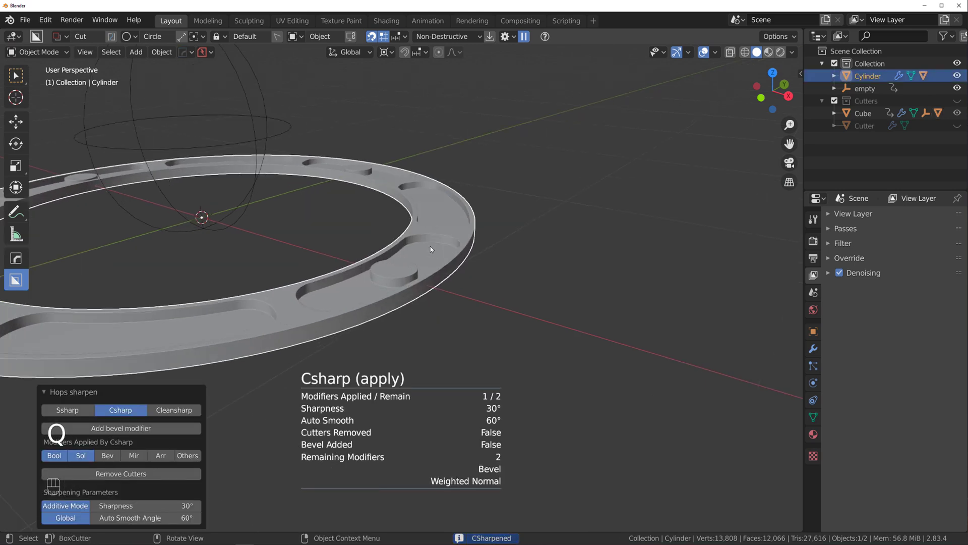
- Delete the mirror empty and unhide the Cutters collection
left_click_drag(294, 164, 332, 88)
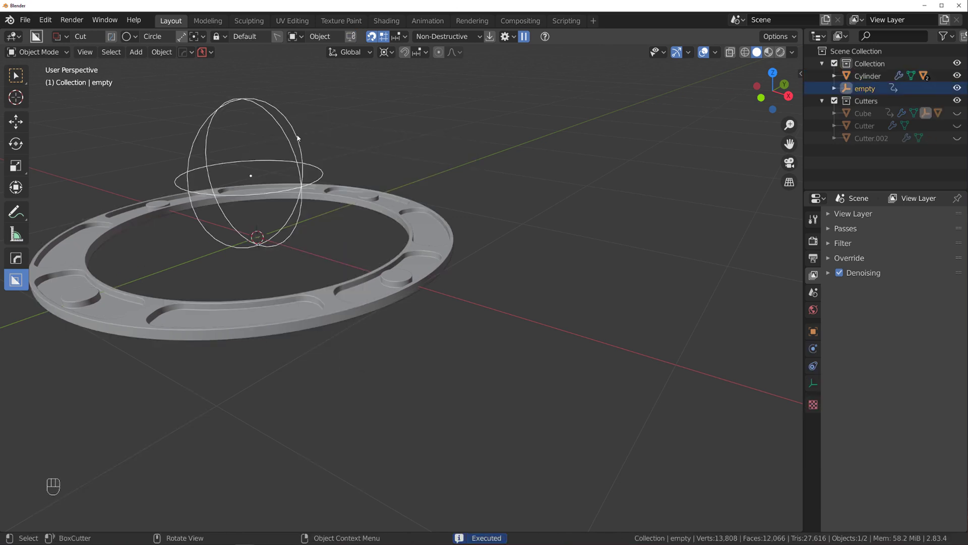
key("x")
key("shift+2")
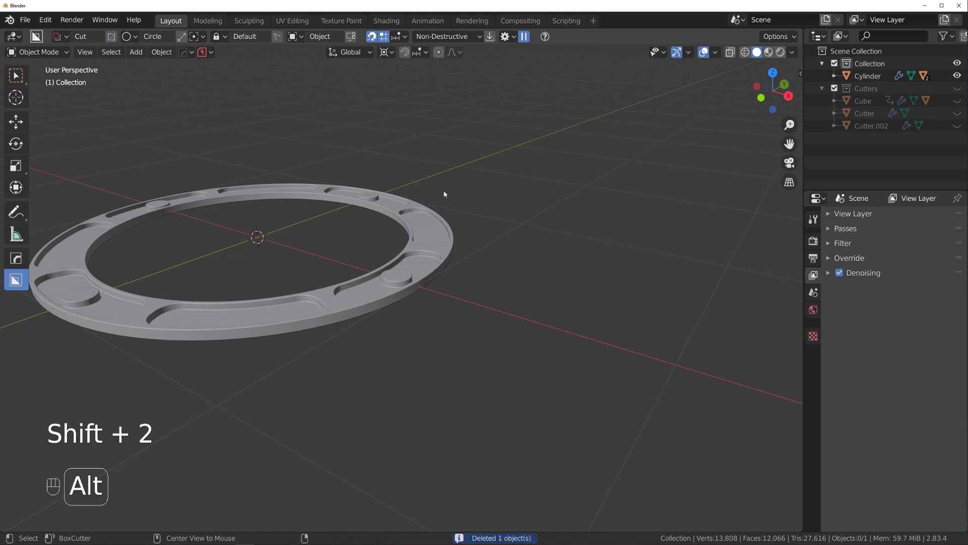
key("alt+h")
key("shift+2")
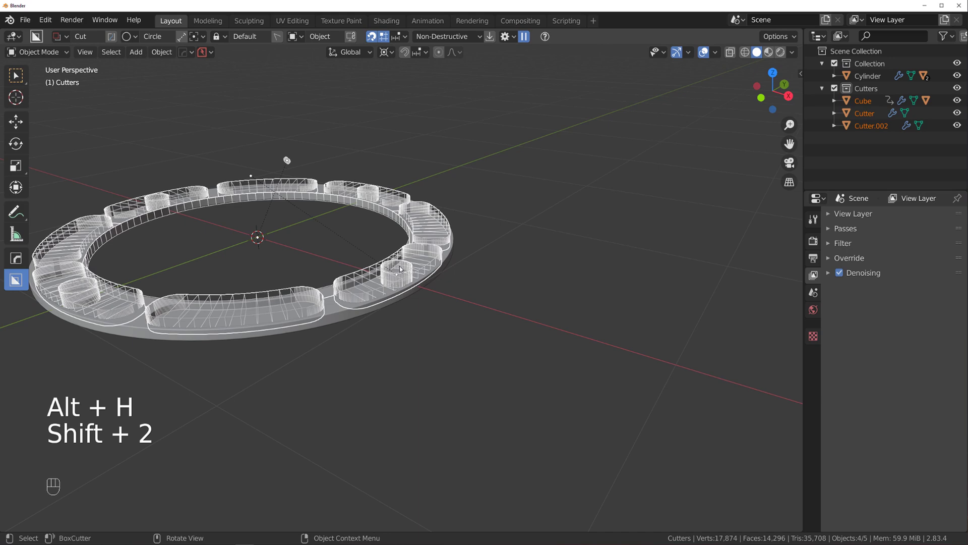
- Pick the round boss Cutter.001 and view it from a low angle beside the ring
left_click(400, 255)
left_click_drag(434, 231, 431, 218)
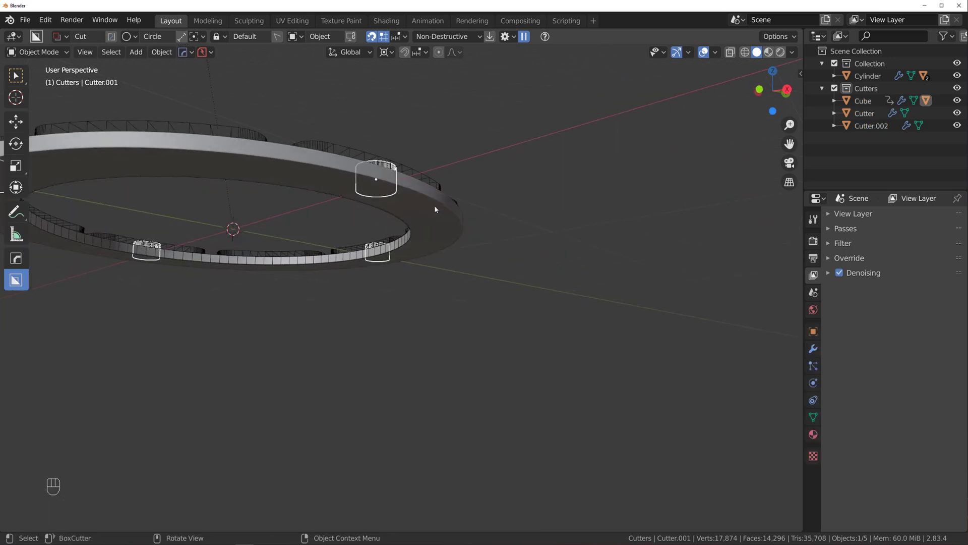
key("g")
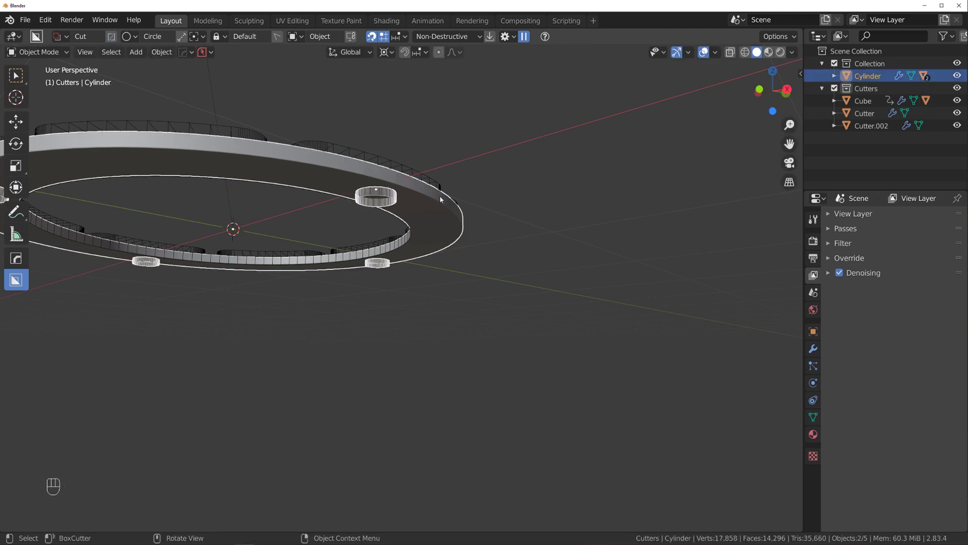
middle_click(317, 266)
left_click_drag(323, 284, 332, 265)
left_click_drag(444, 262, 439, 247)
left_click_drag(439, 247, 468, 236)
key("s")
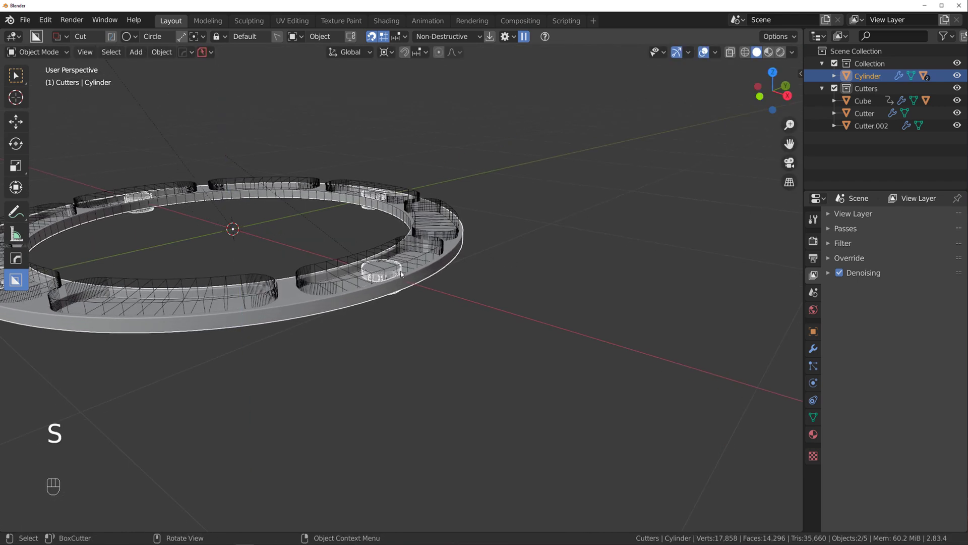
- Flatten the cutter on Z into a thin disc and lower it onto the ring, then select the ring
left_click(403, 273)
key("s")
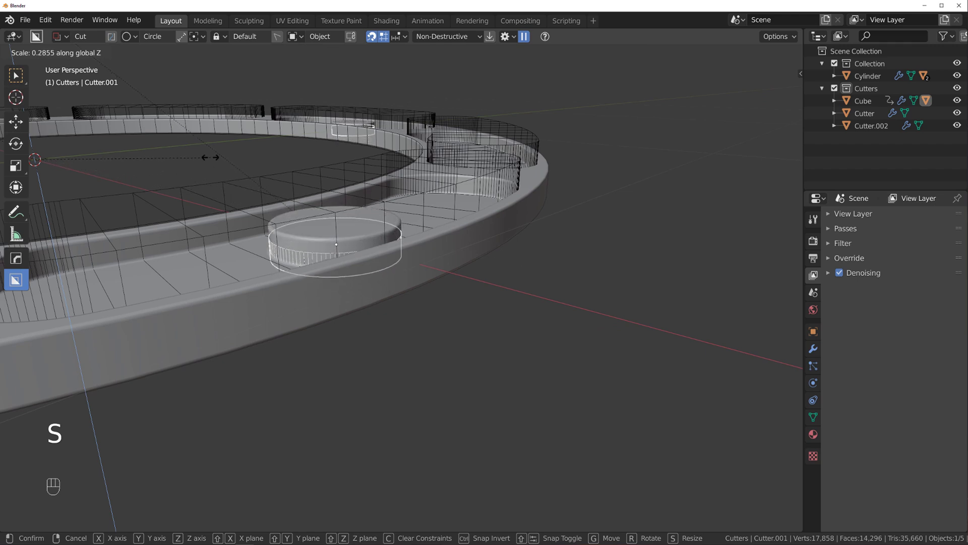
key("g")
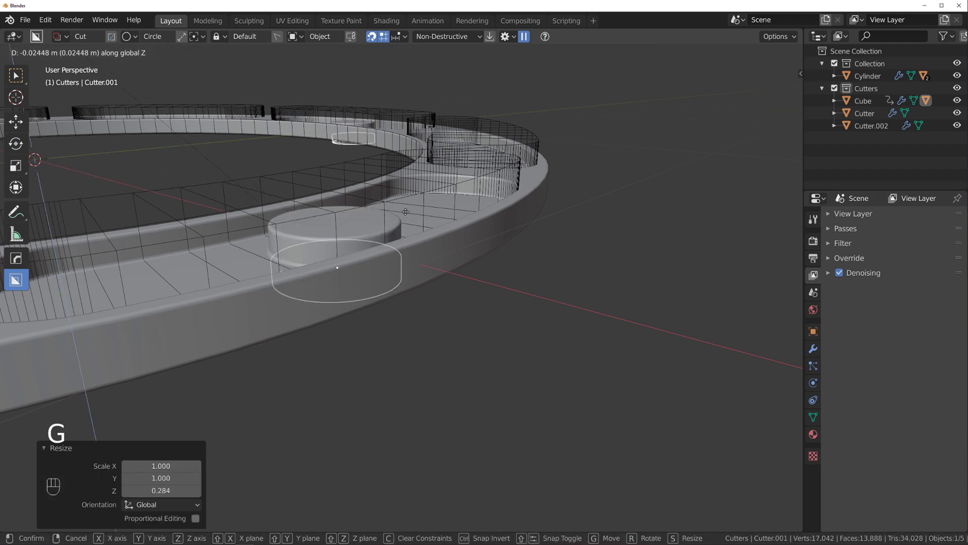
left_click(401, 242)
left_click(458, 272)
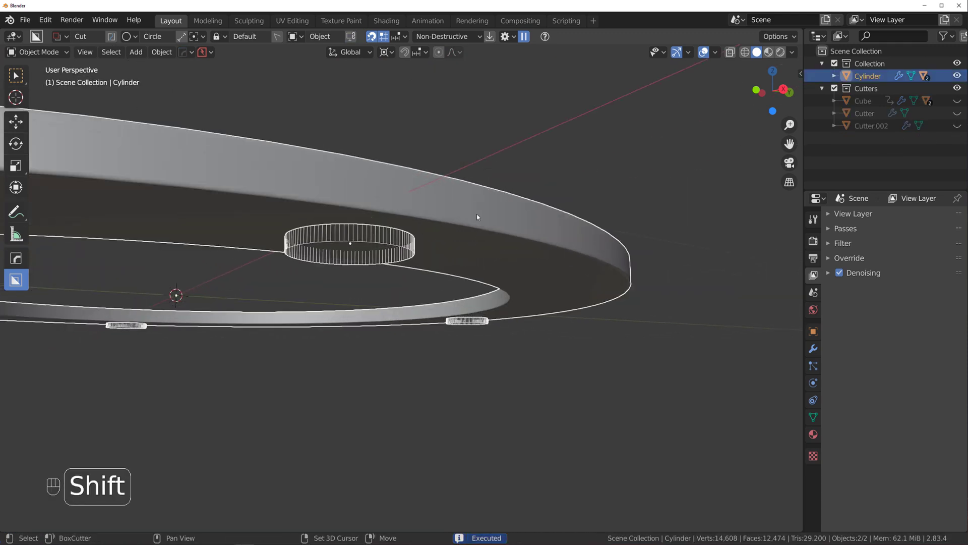
- Hide the cutters and cut the thin disc into the ring as a HardOps Difference boolean
key("ctrl+KP_Add")
key("q")
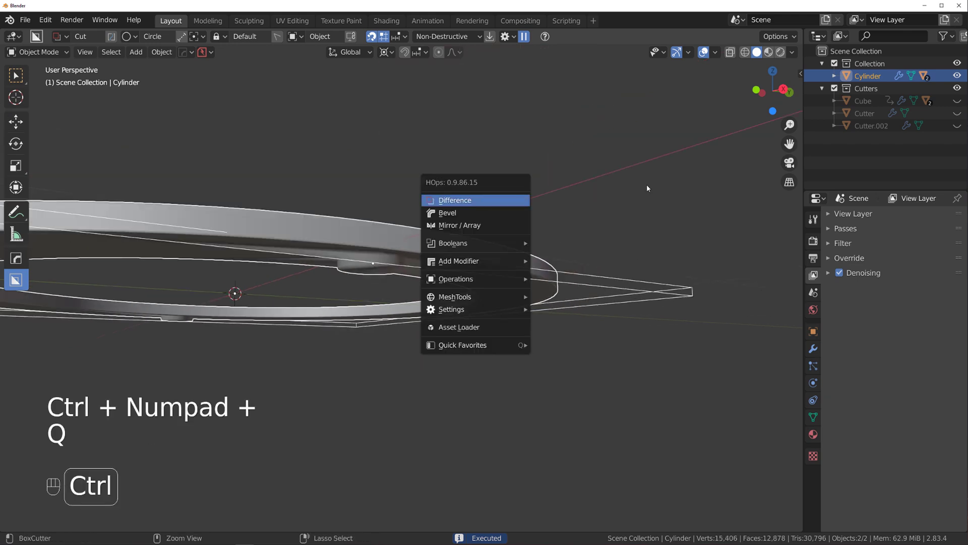
key("ctrl+z")
left_click(472, 225)
key("q")
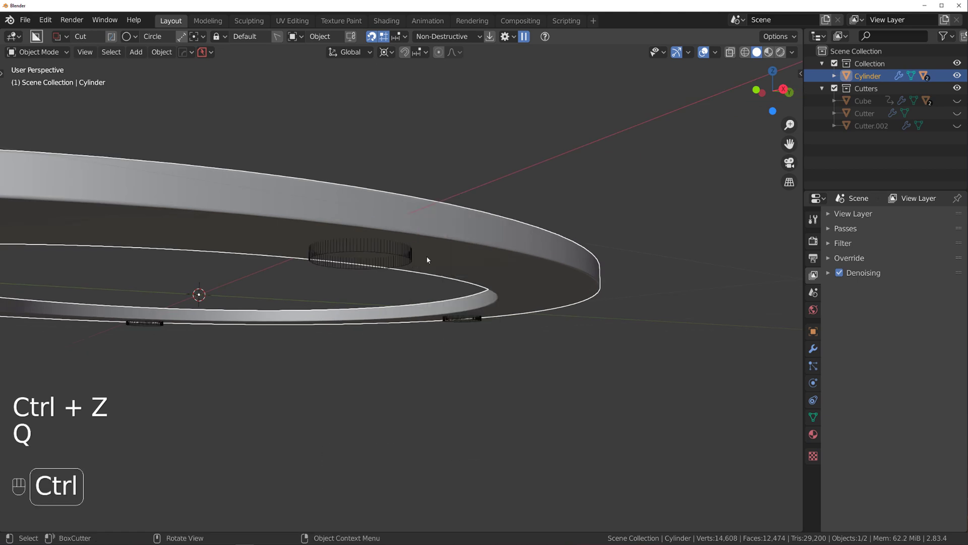
left_click(403, 251)
left_click(433, 233)
- Re-run CSharpen on the ring's new cut edges and look down on the shallow round indents
key("ctrl+KP_Add")
key("q")
key("q")
key("q")
left_click_drag(386, 236, 380, 197)
left_click_drag(380, 197, 381, 154)
left_click_drag(381, 154, 388, 171)
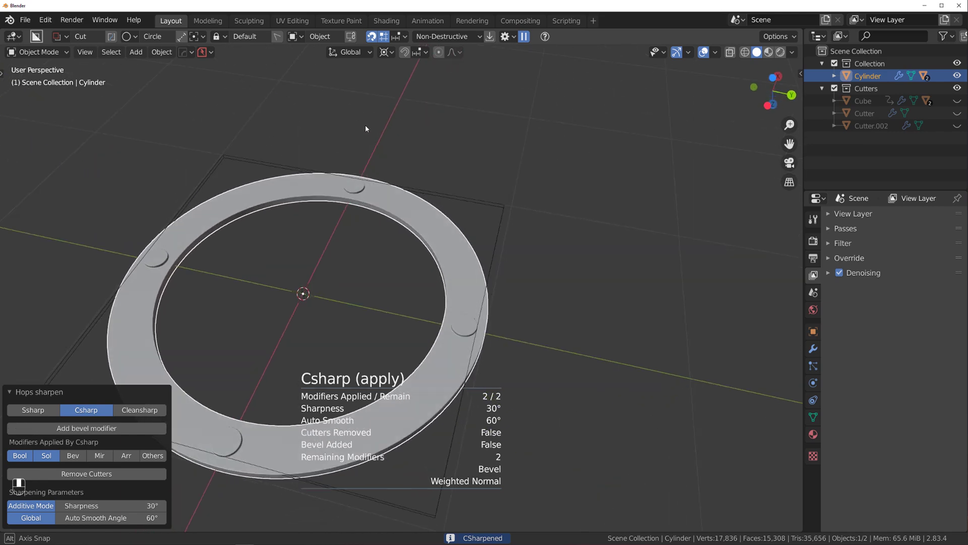
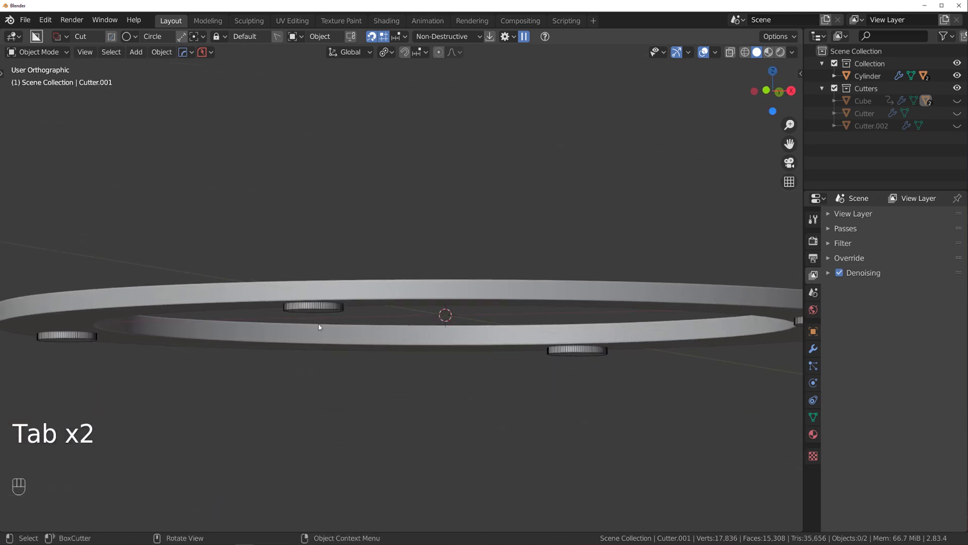
- Select all four mirrored disc circles in edit mode and scale them down about their own centres
middle_click(321, 308)
key("g")
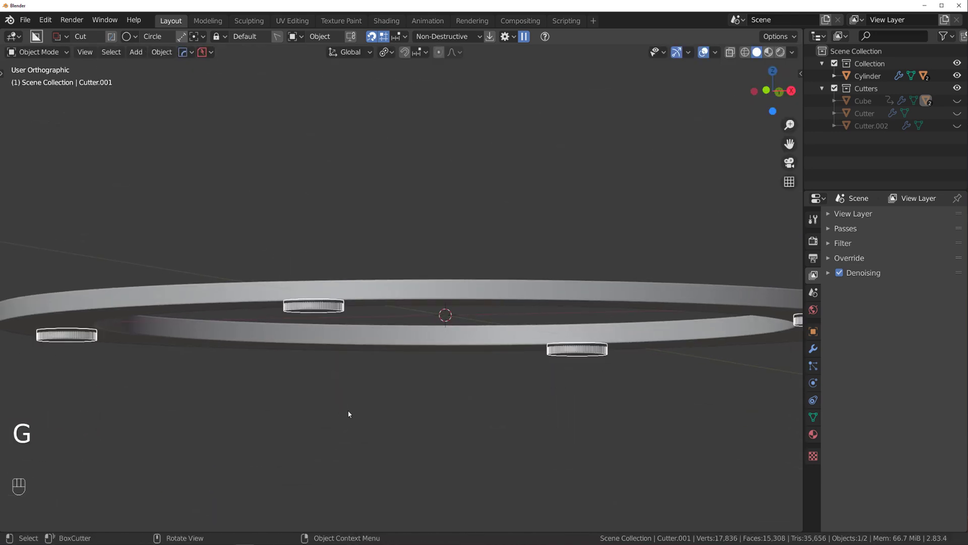
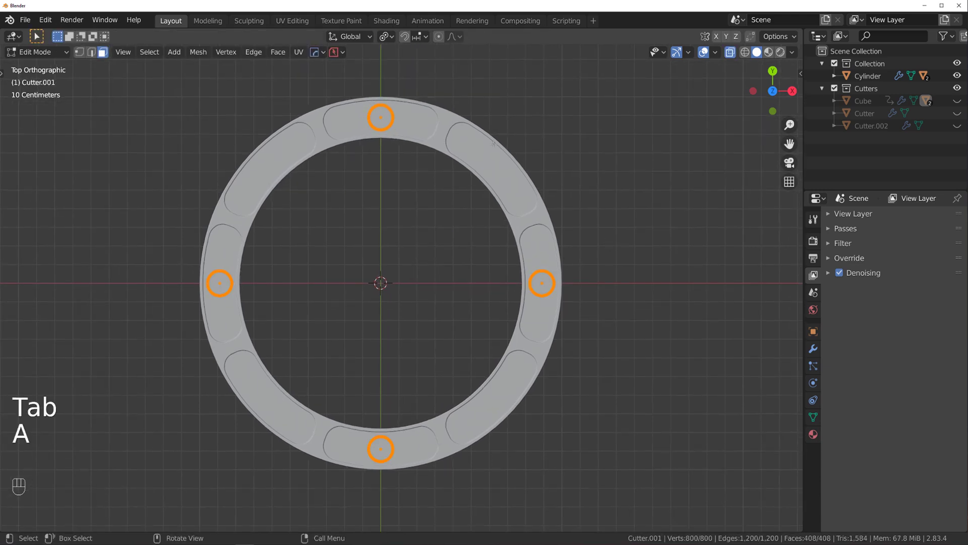
left_click_drag(394, 38, 406, 84)
key("s")
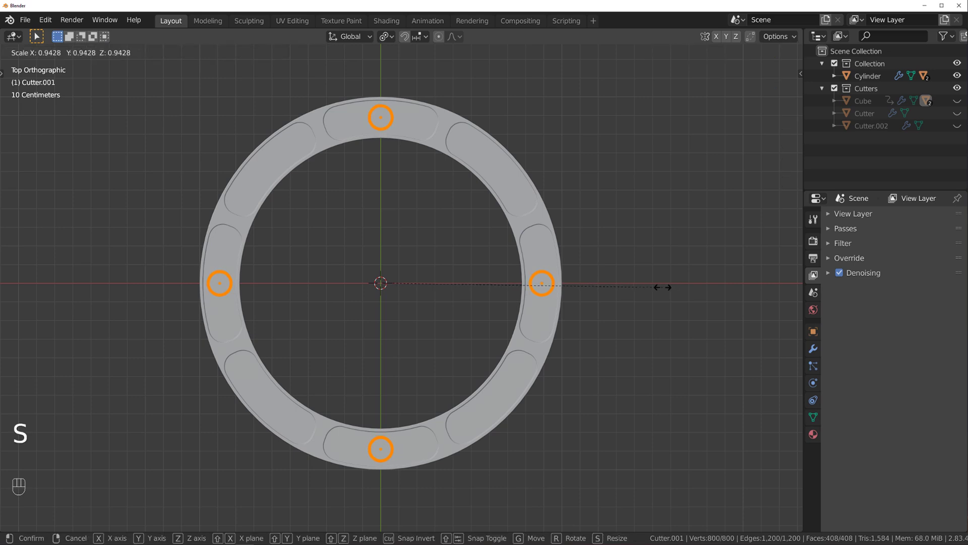
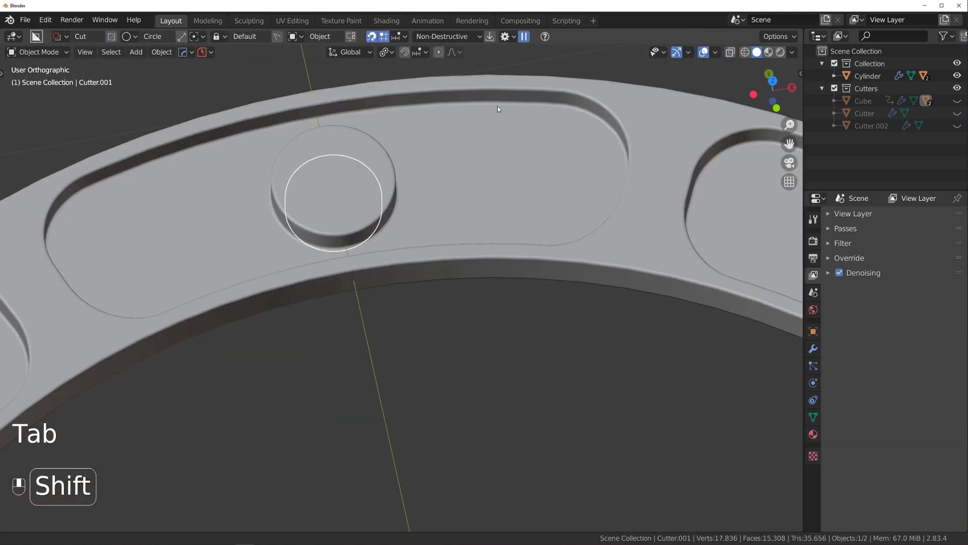
- Finish the cutter edit and move in close on one pocket and its boss
key("g")
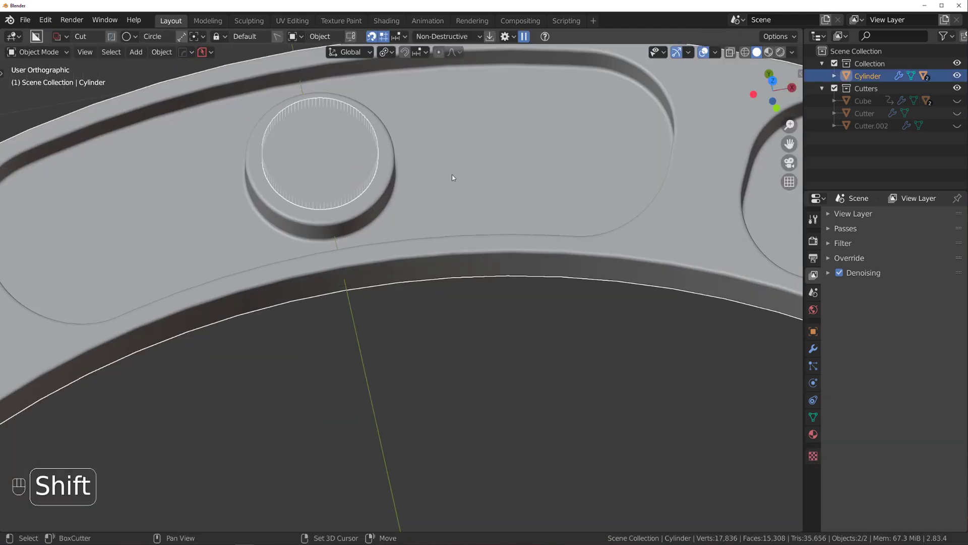
key("q")
left_click(455, 177)
left_click_drag(451, 209, 408, 307)
middle_click(372, 330)
left_click_drag(283, 281, 396, 248)
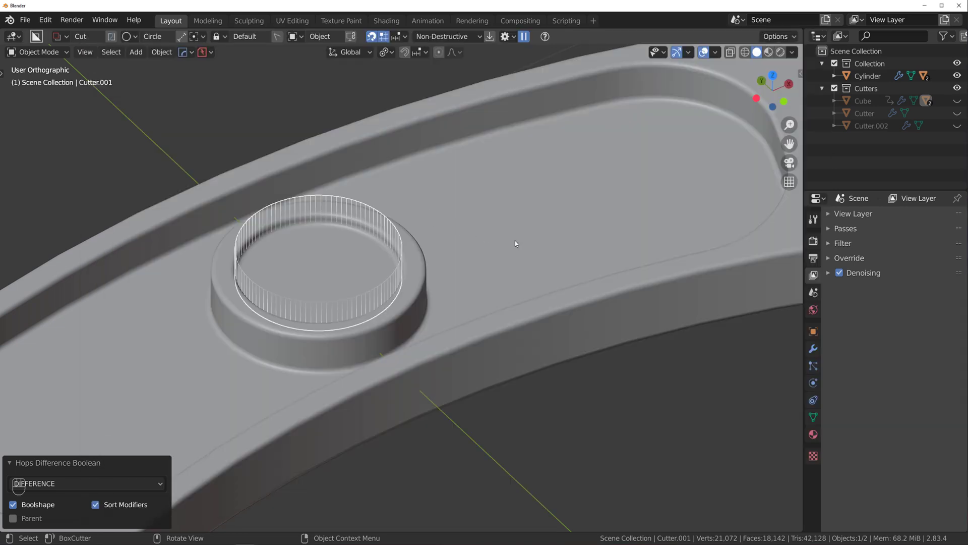
- Scale the boss cutter narrower, then stretch it taller along Z
key("s")
key("Tab")
key("s")
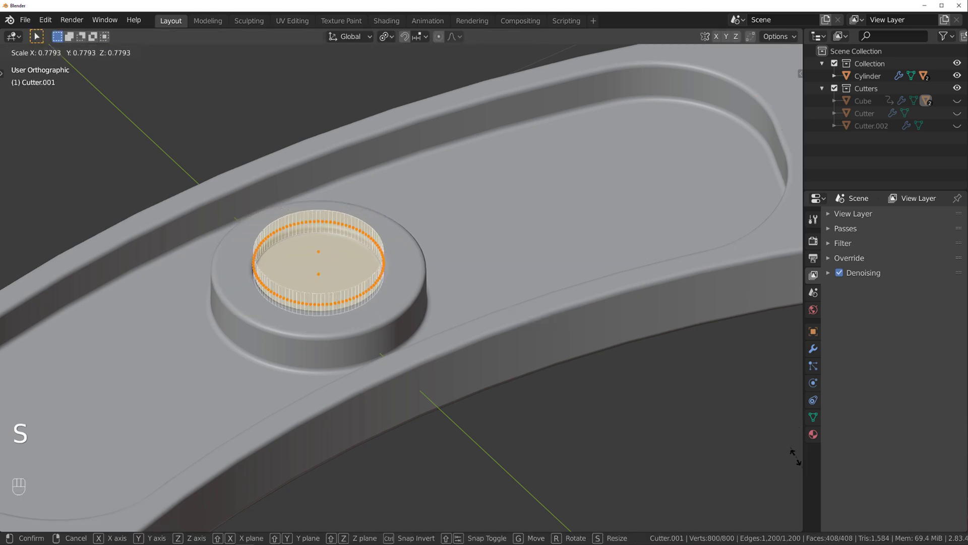
key("Tab")
key("s")
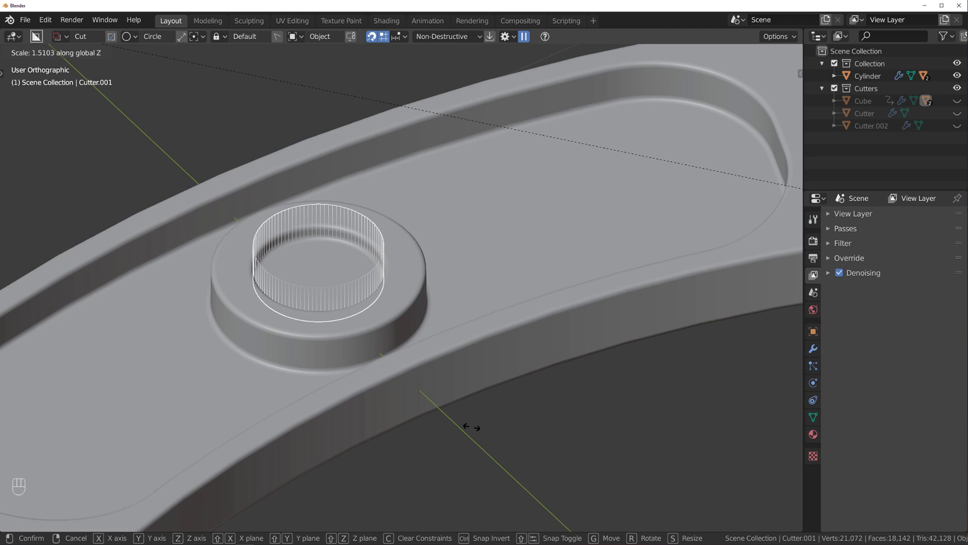
key("Tab")
key("Tab")
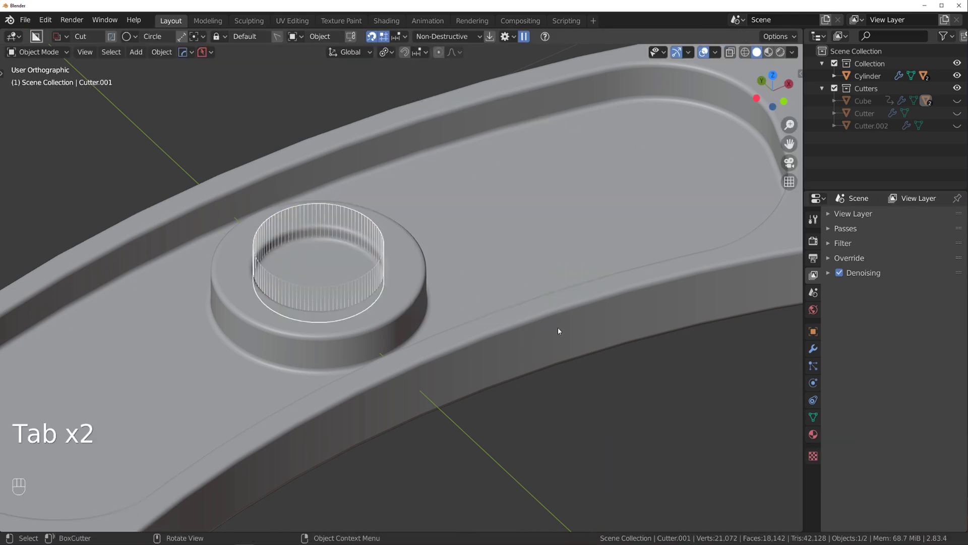
- Duplicate the boss cutter in place and begin shaping the copy as a slimmer inner cylinder
key("shift+d")
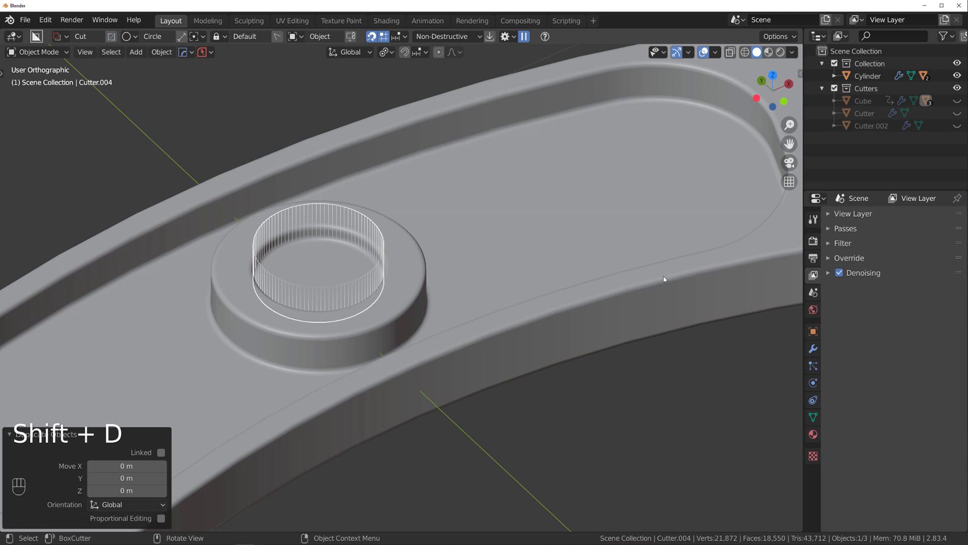
key("Tab")
key("s")
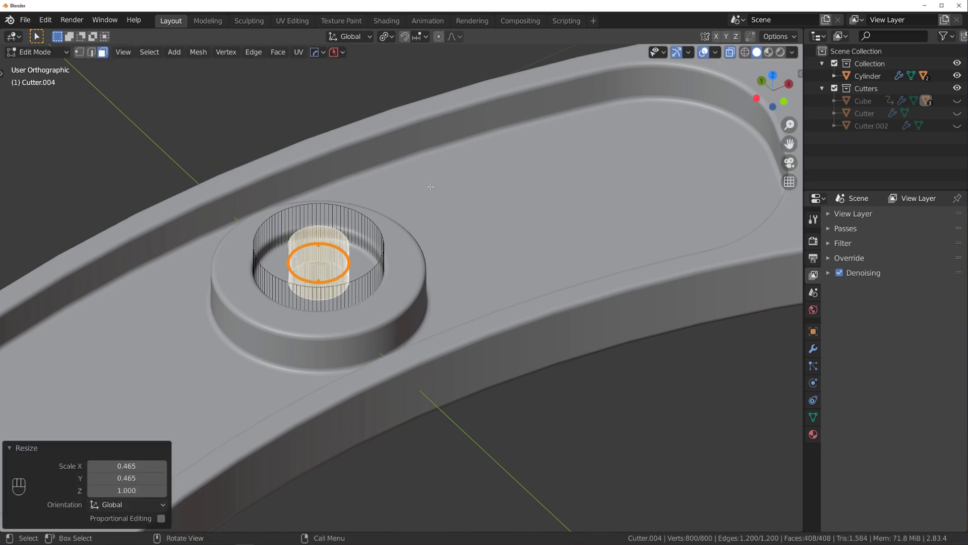
- Stretch the inner cutter taller along Z and position it through the boss
key("s")
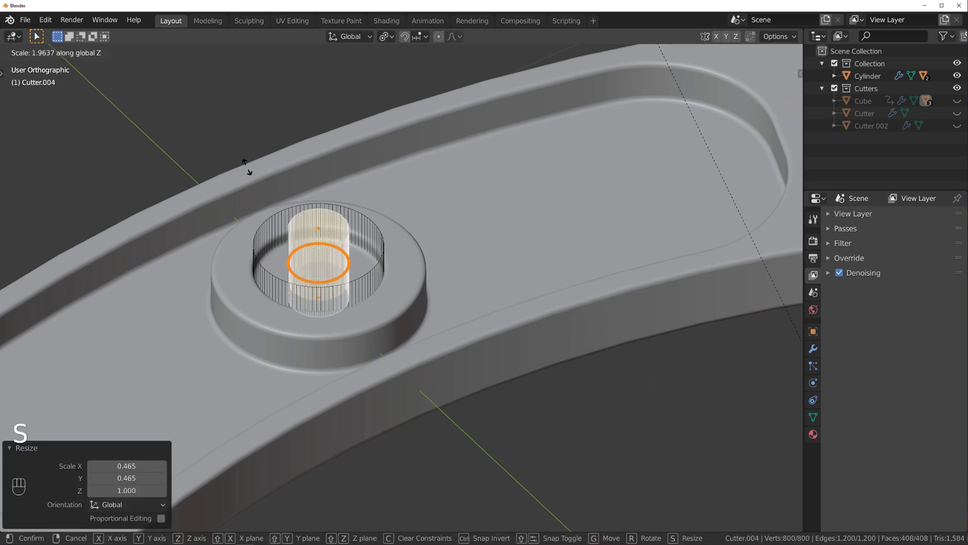
key("Tab")
left_click(413, 279)
key("q")
left_click_drag(414, 279, 465, 263)
key("s")
key("g")
left_click_drag(462, 268, 465, 241)
middle_click(426, 268)
- Apply the boolean to drill the hole and CSharpen the ring
key("Tab")
key("Tab")
left_click(563, 171)
key("q")
key("Tab")
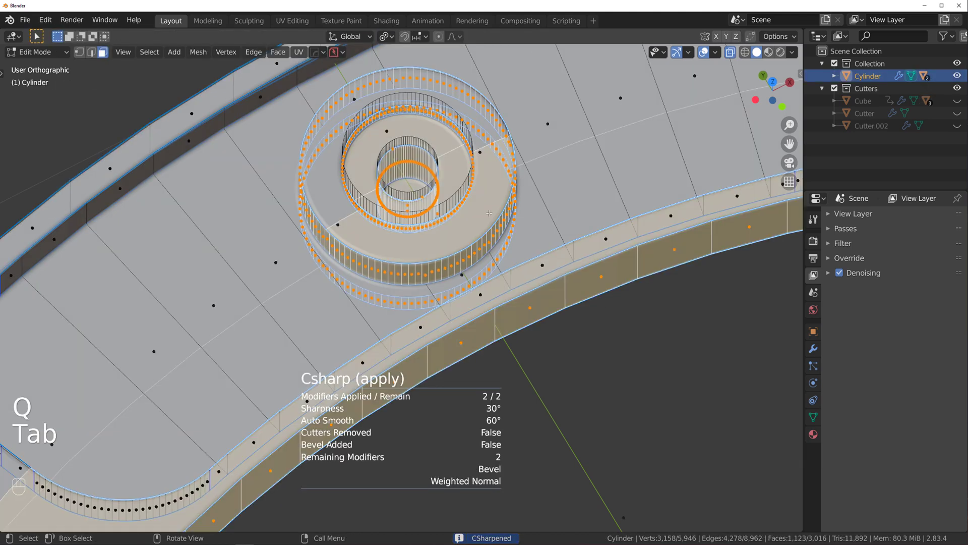
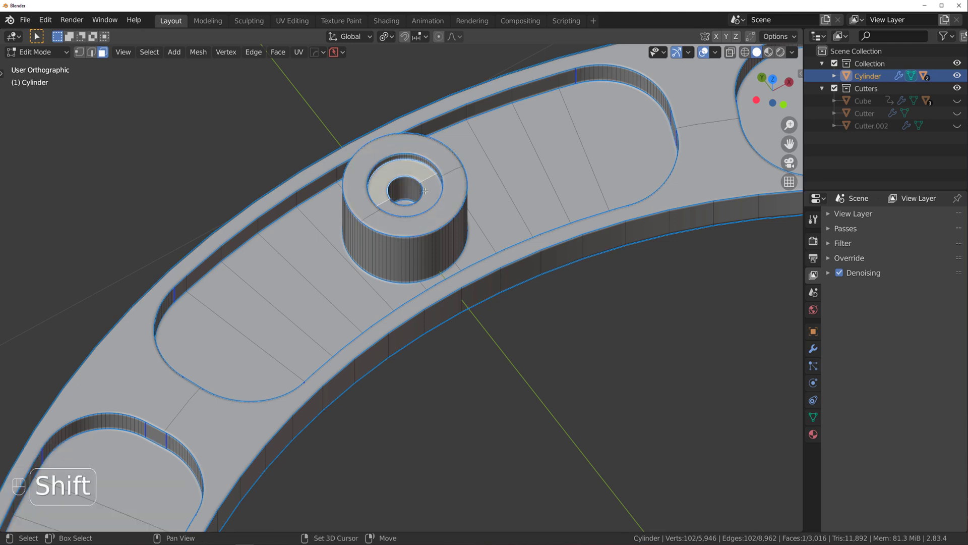
- Raise the boss top faces along Z so the drilled boss stands above the ring
key("g")
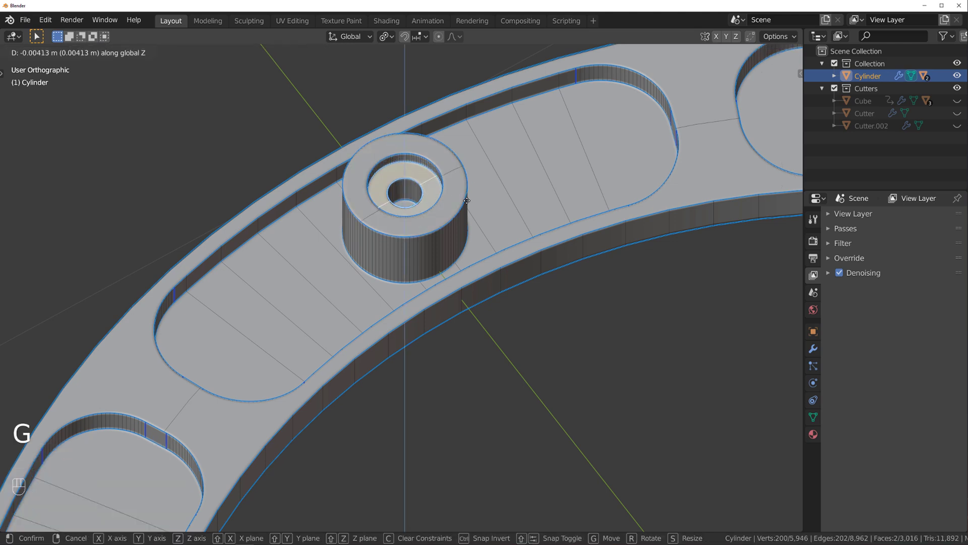
key("Tab")
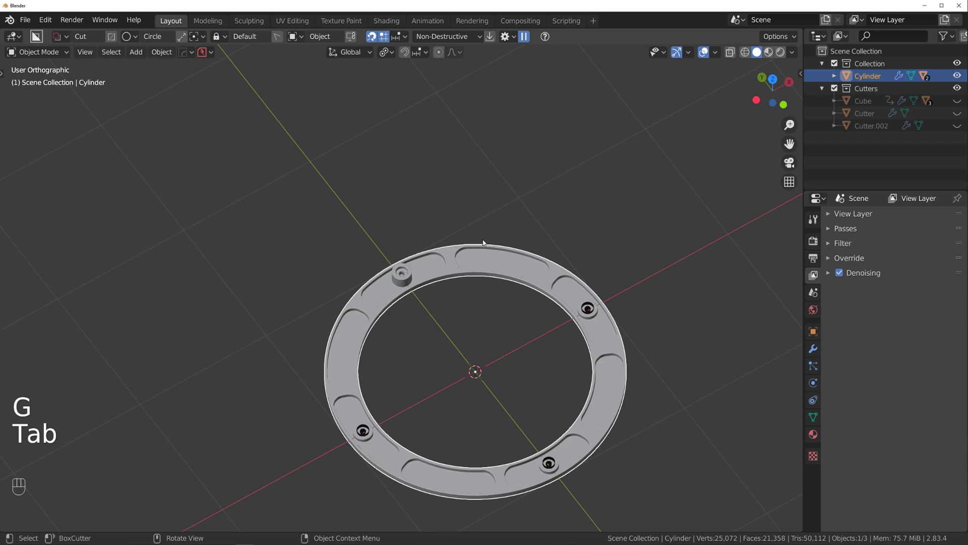
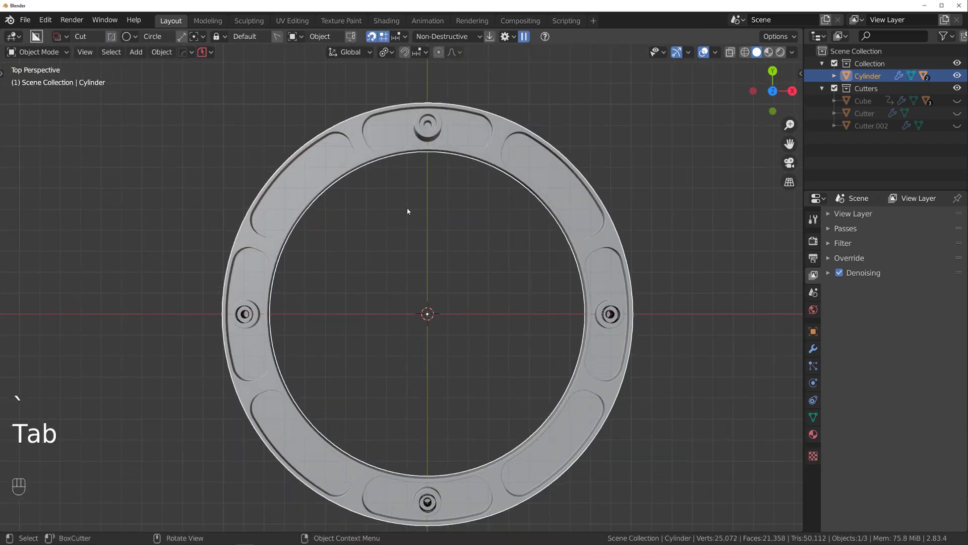
- Add a HardOps mirror across the Y axis so the drilled bosses repeat on the opposite side
key("KP_5")
key("alt+x")
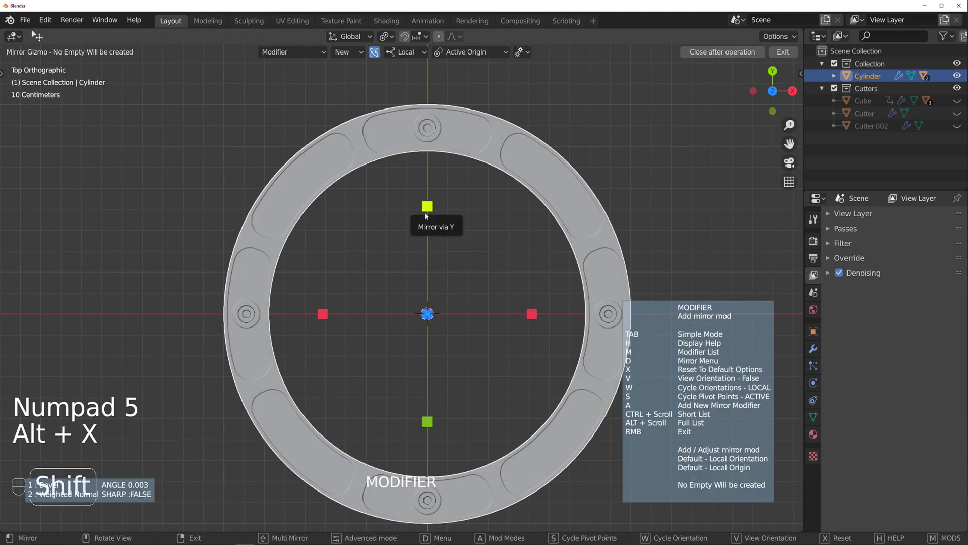
left_click_drag(469, 312, 468, 266)
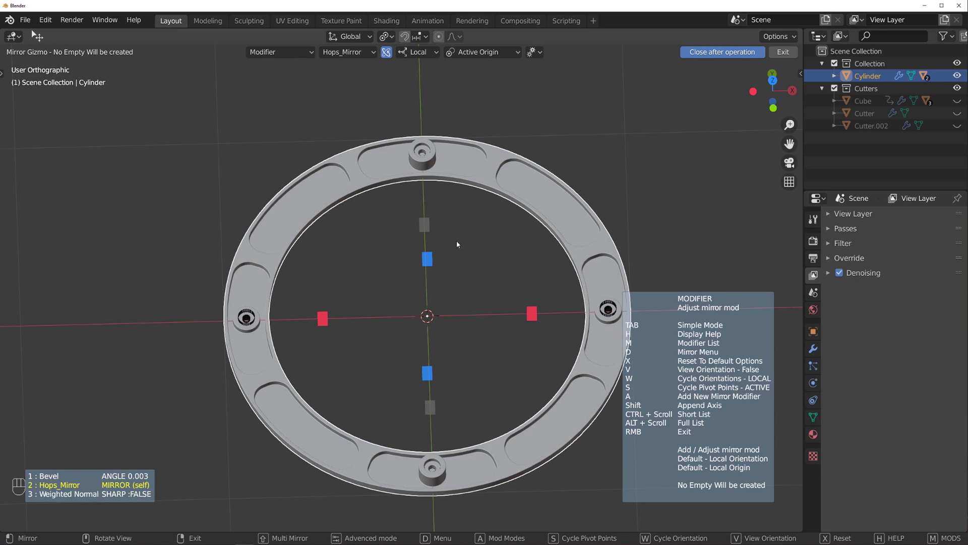
key("`")
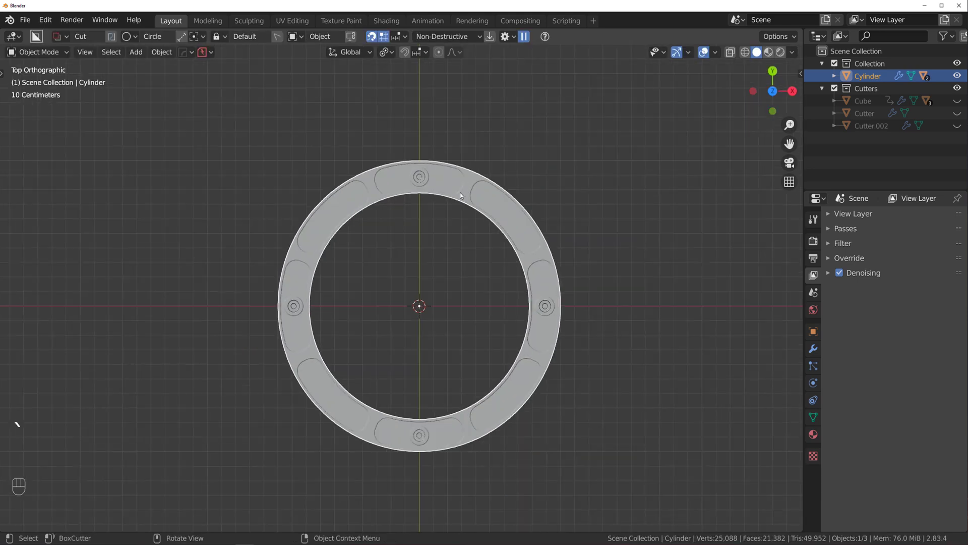
key("q")
key("ctrl+q")
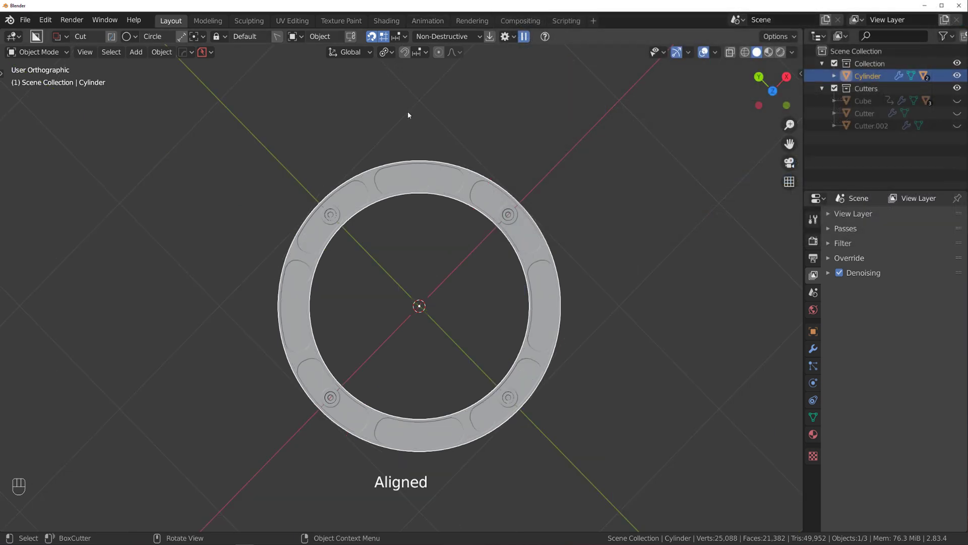
- Mirror the bosses across a diagonal axis in View orientation, driven by a new centre empty
key("alt+z")
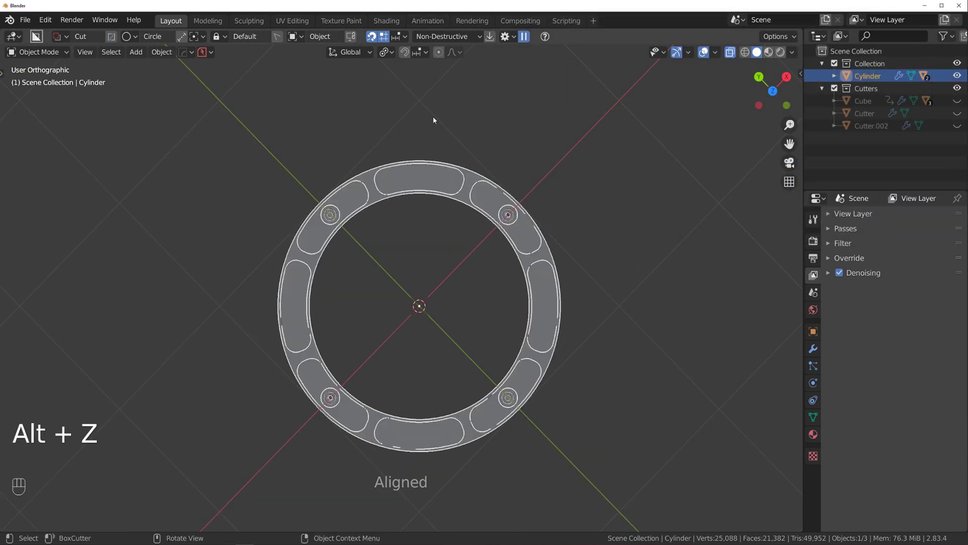
key("alt+z")
key("alt+x")
left_click_drag(423, 52, 400, 205)
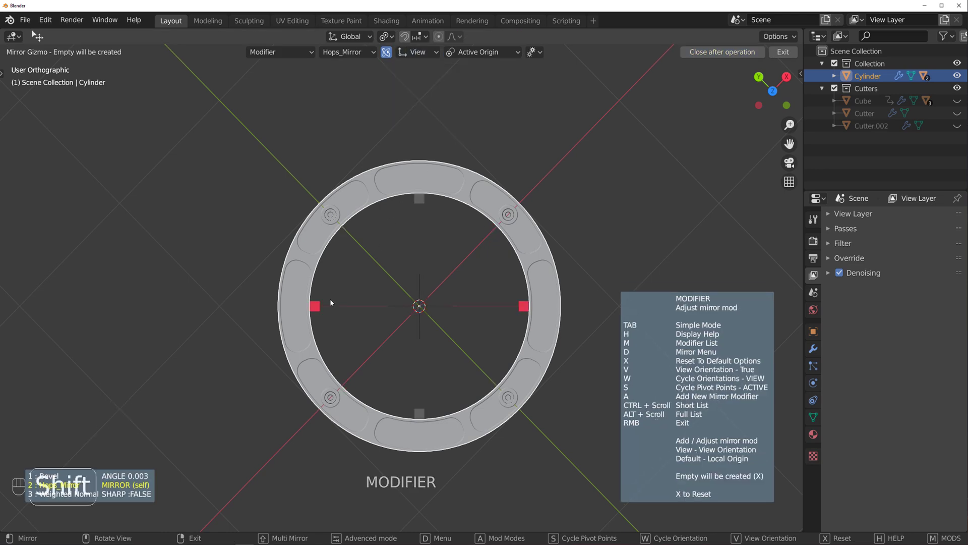
left_click_drag(322, 310, 493, 194)
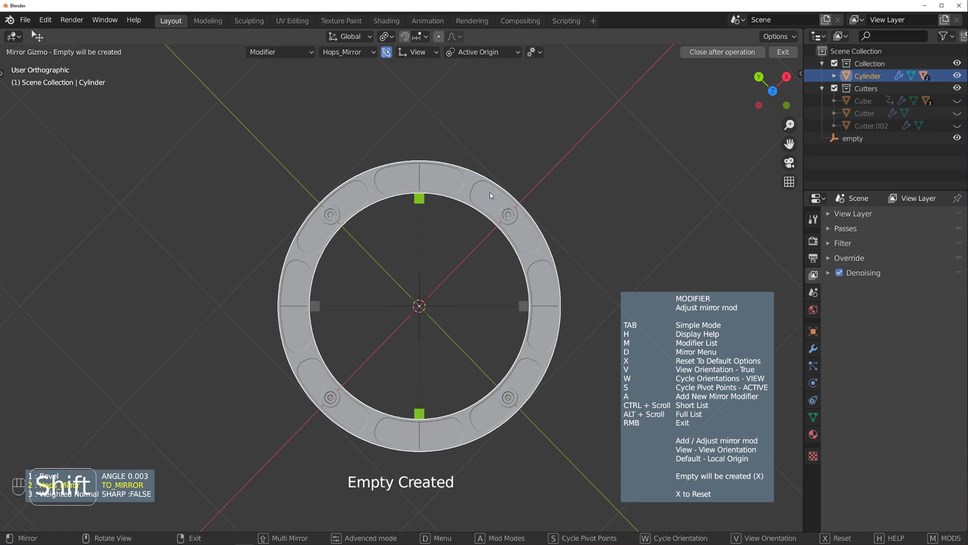
left_click_drag(490, 285, 436, 234)
key("KP_5")
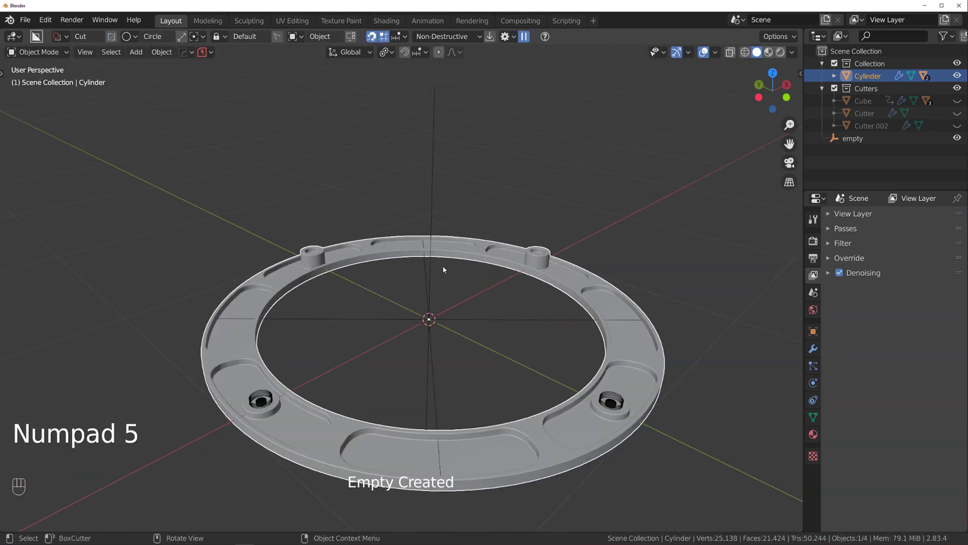
left_click(452, 262)
key("alt+x")
key("`")
- Rotate the view 45° and mirror the bosses across the other diagonal, then inspect from below
key("KP_5")
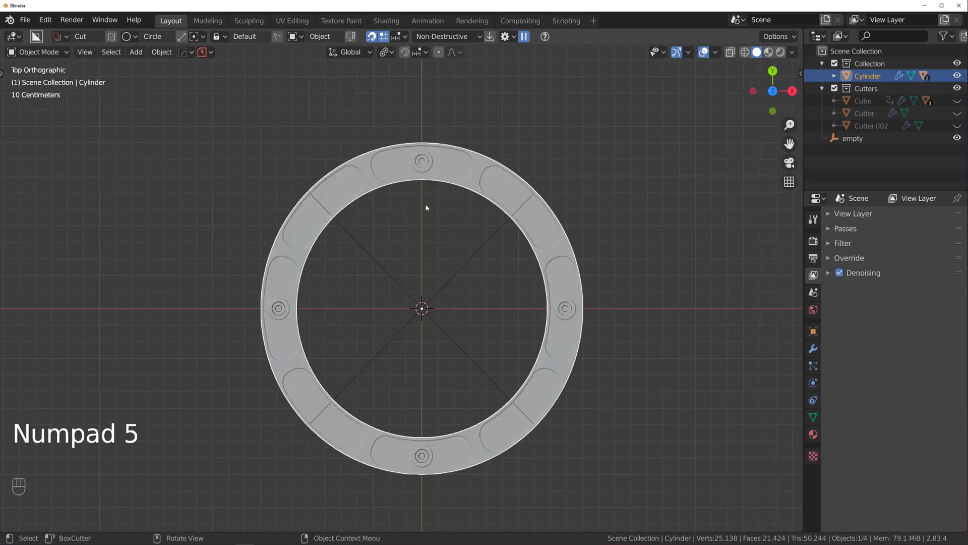
key("ctrl+q")
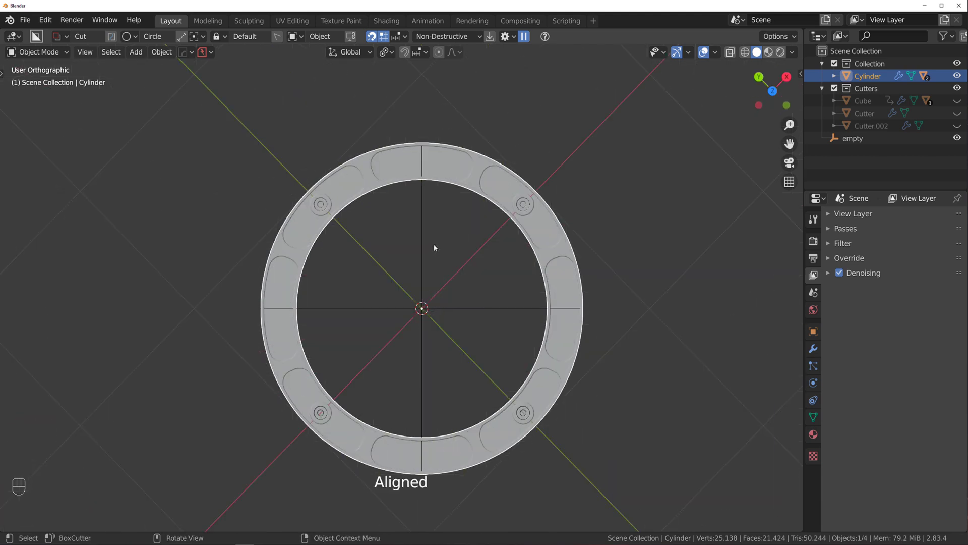
key("alt+x")
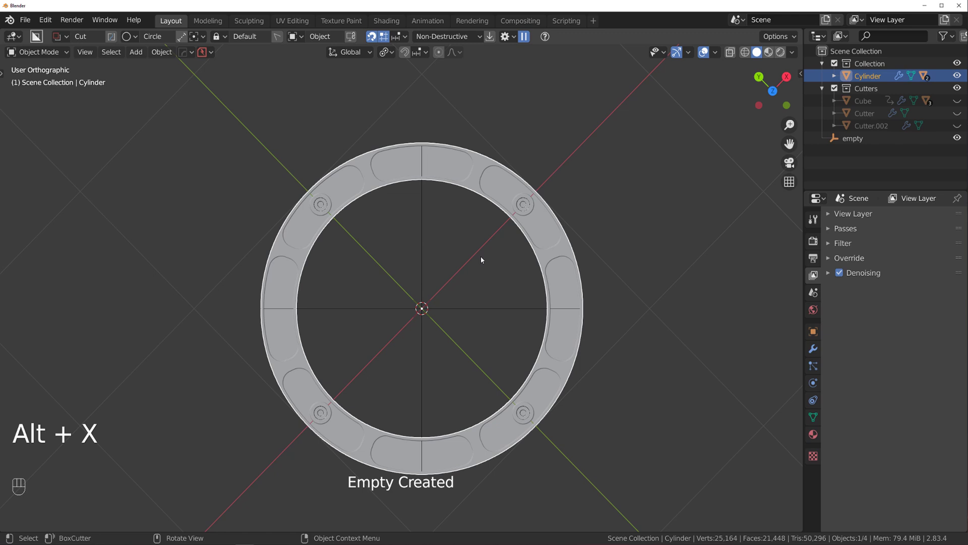
left_click_drag(461, 279, 454, 215)
key("KP_5")
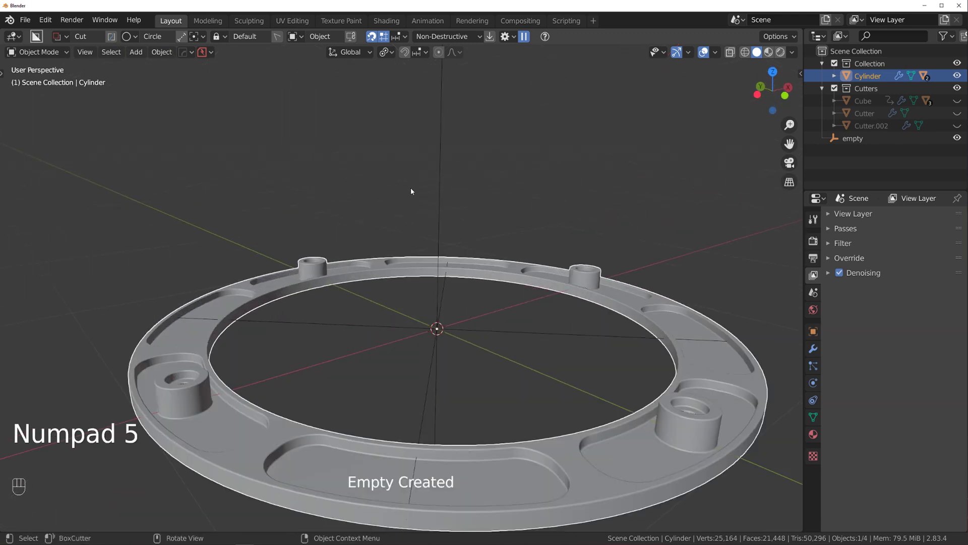
left_click_drag(445, 221, 430, 143)
left_click_drag(430, 143, 435, 149)
key("`")
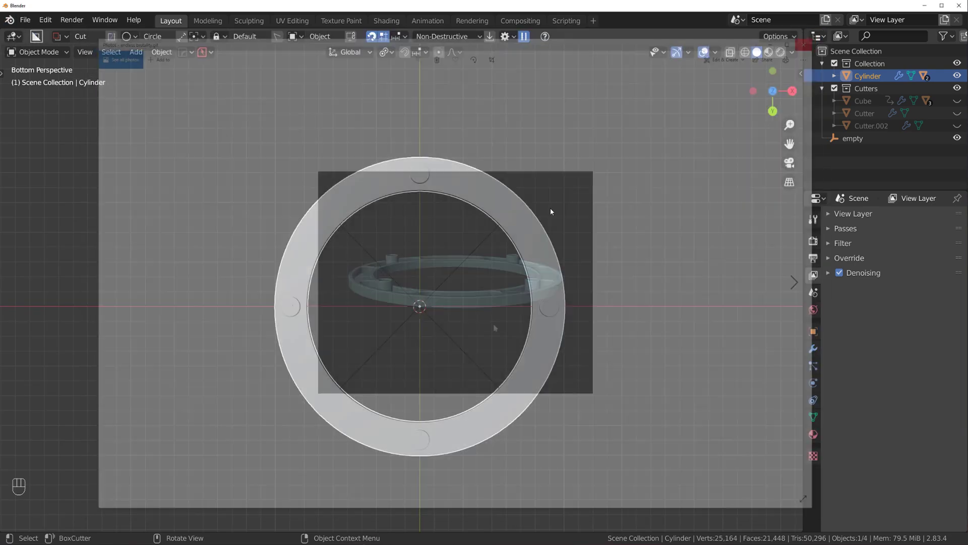
- Unhide the Cutters collection and view a boss with its cutter from the left side
left_click_drag(509, 189, 517, 215)
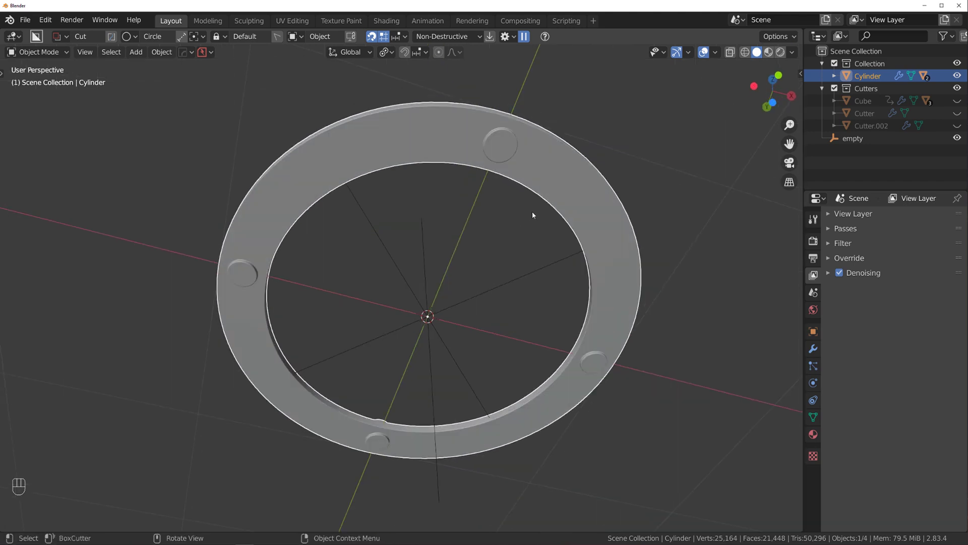
key("alt+h")
left_click_drag(477, 263, 542, 330)
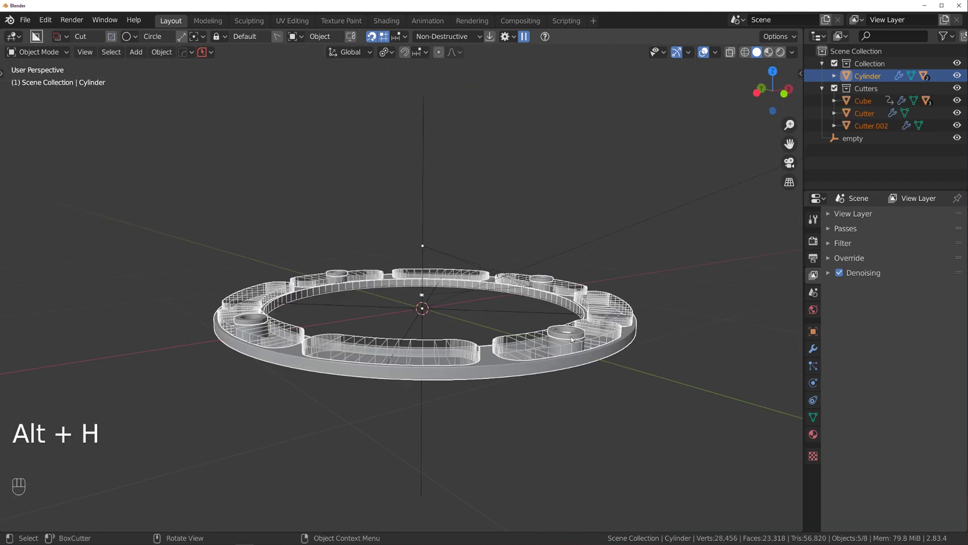
left_click_drag(569, 363, 562, 394)
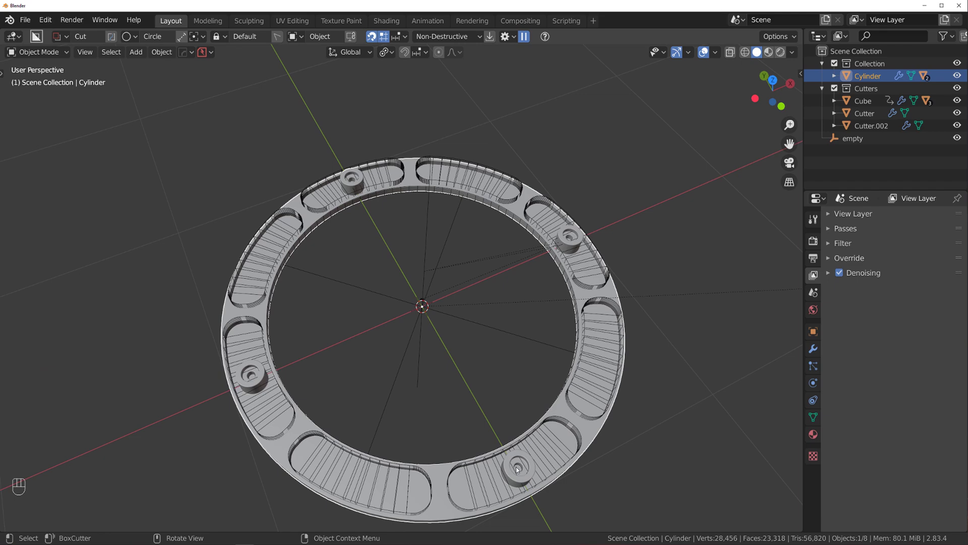
left_click_drag(520, 412, 529, 296)
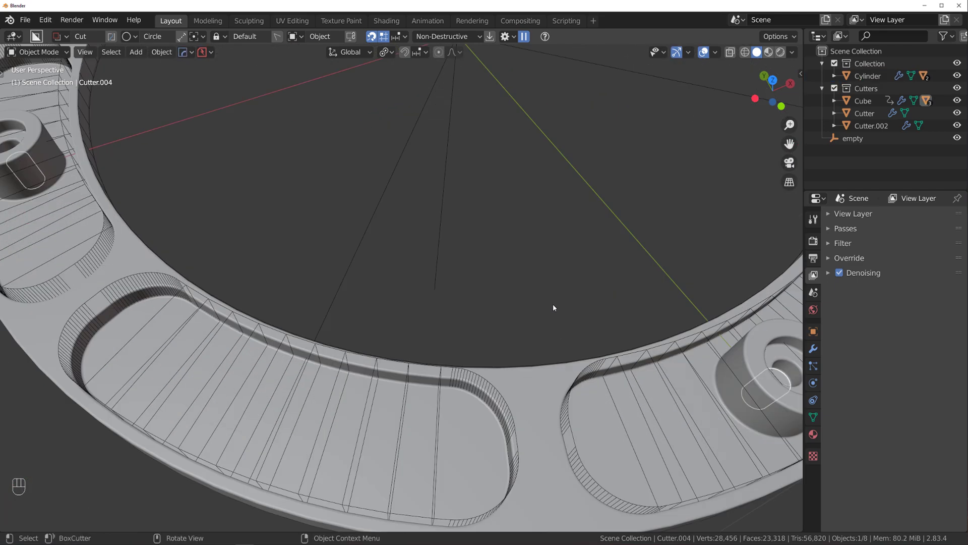
key("`")
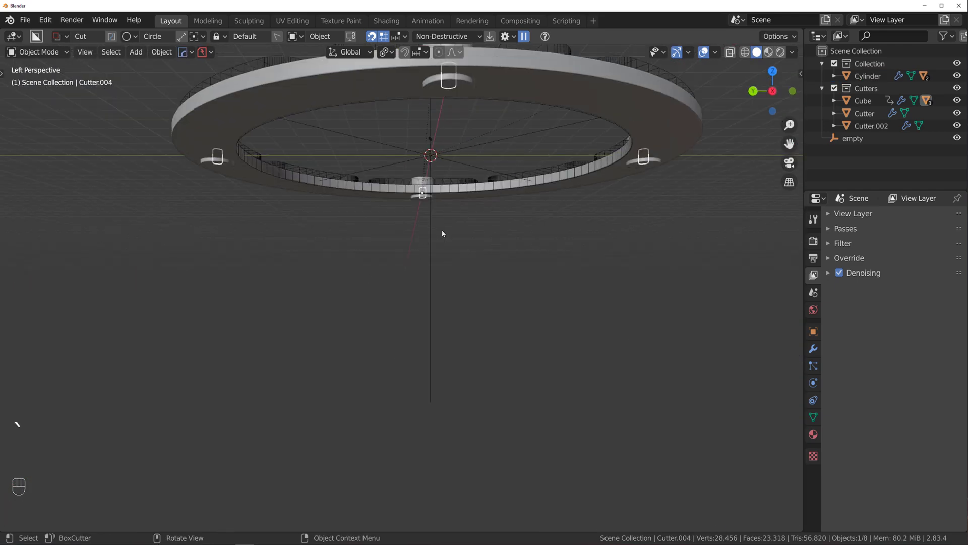
key("g")
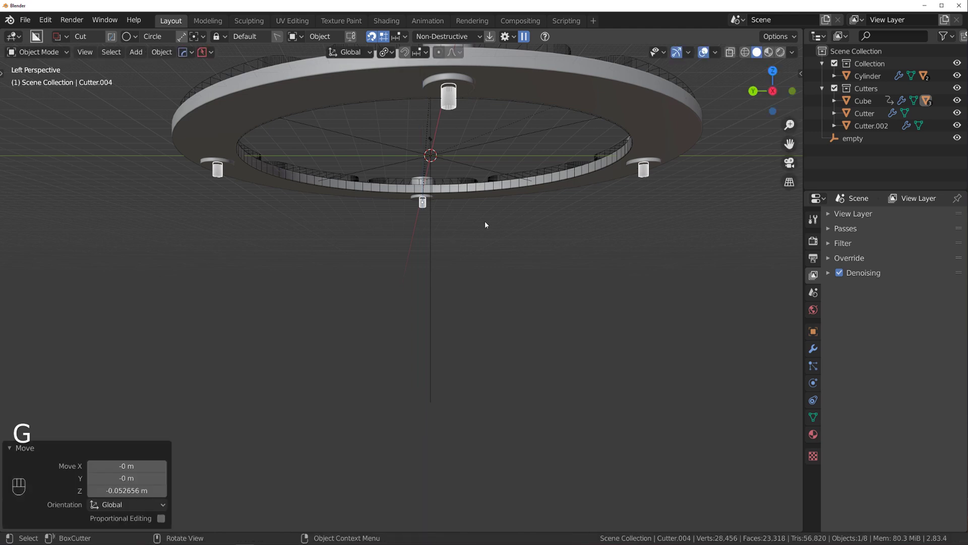
- Select a drill-hole cutter cylinder, scale it up toward the boss width and enter its Edit Mode
left_click(485, 186)
middle_click(483, 156)
middle_click(464, 239)
key("KP_5")
left_click_drag(449, 395, 426, 373)
left_click_drag(428, 327, 450, 324)
middle_click(476, 242)
key("s")
key("Tab")
- Lower the ring's top faces about 0.07 m along Z so the bosses stand taller
key("s")
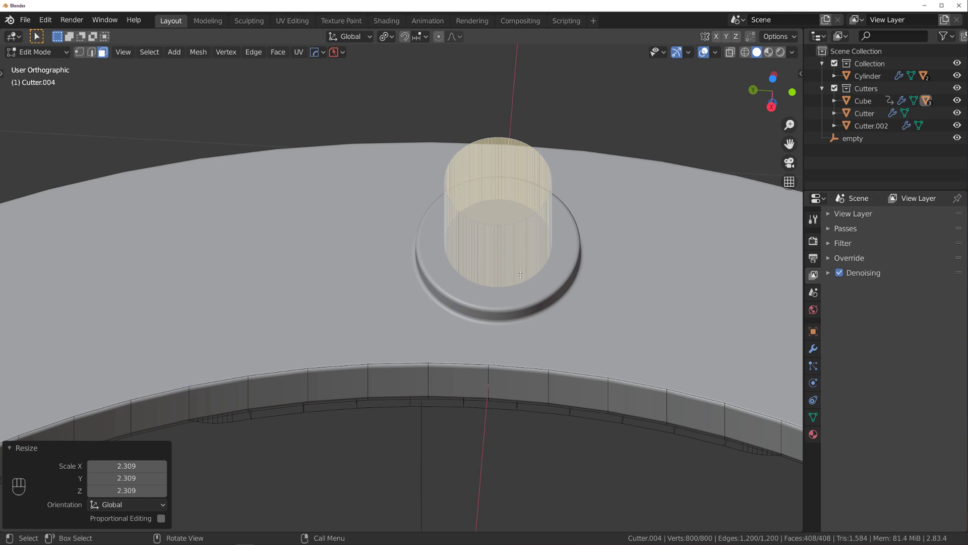
key("Tab")
key("Tab")
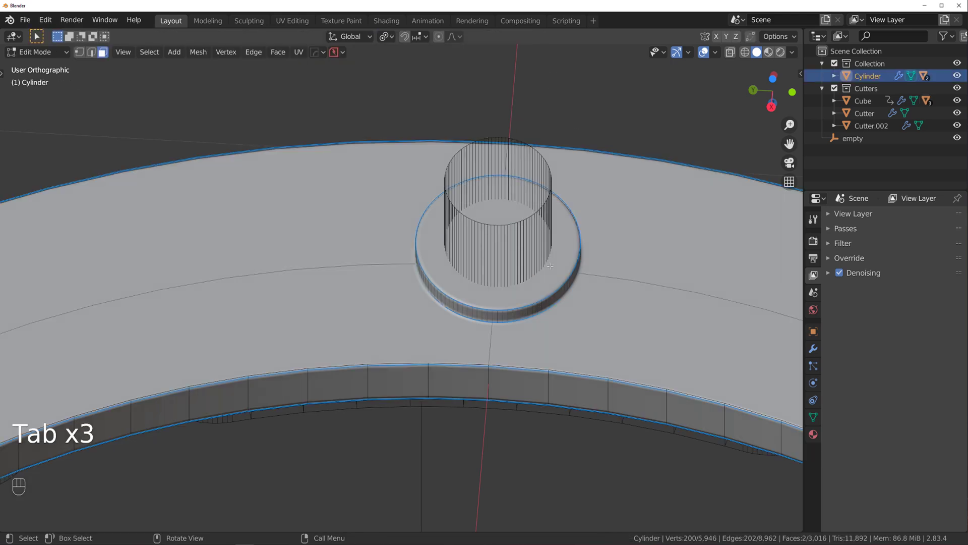
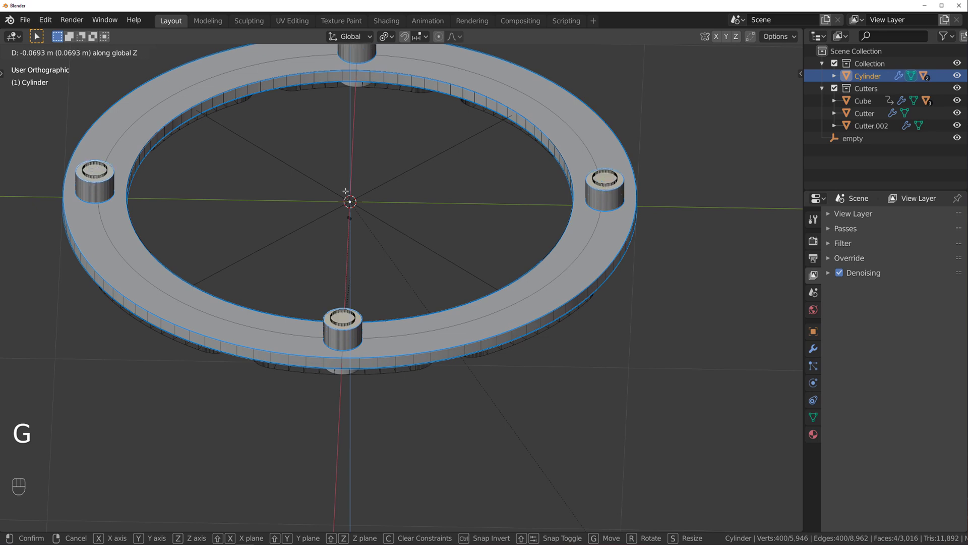
key("Tab")
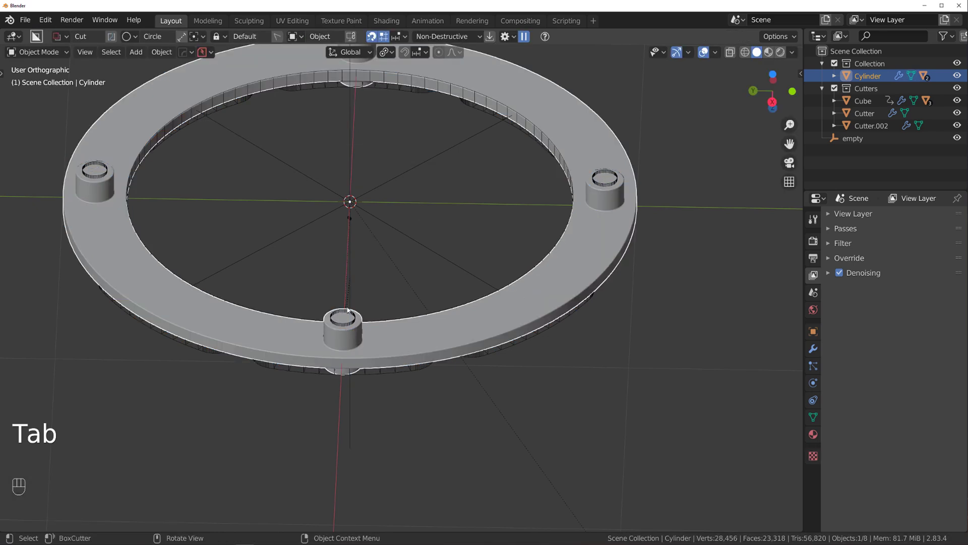
- Return to Object Mode, hide the Cutters collection and zoom out to the whole ring
key("q")
key("shift+2")
left_click_drag(429, 205, 438, 250)
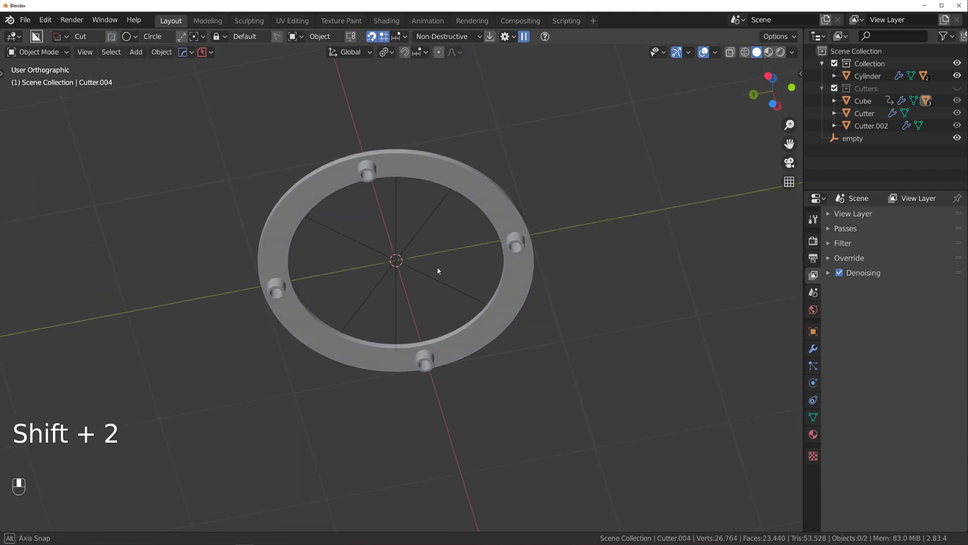
middle_click(453, 218)
left_click_drag(468, 211, 475, 242)
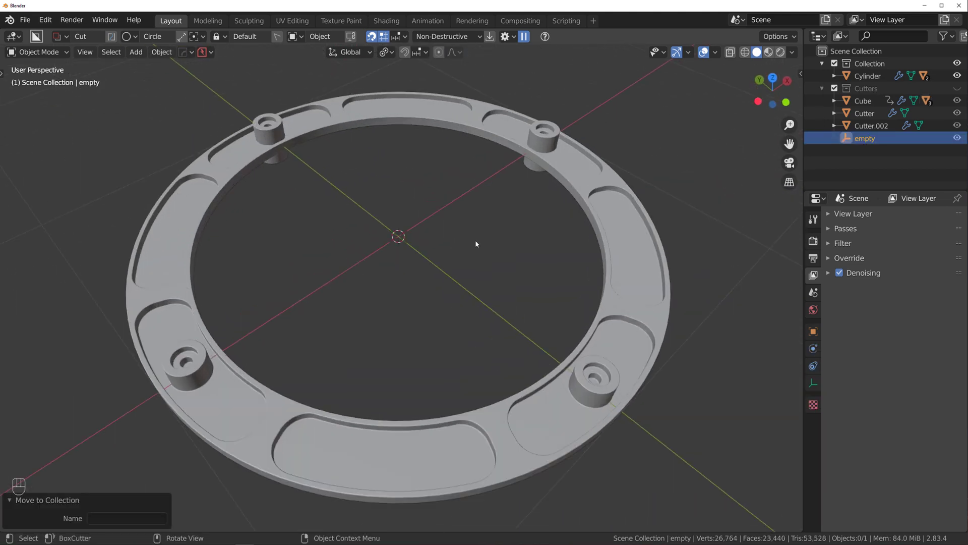
middle_click(499, 258)
left_click_drag(506, 282, 528, 231)
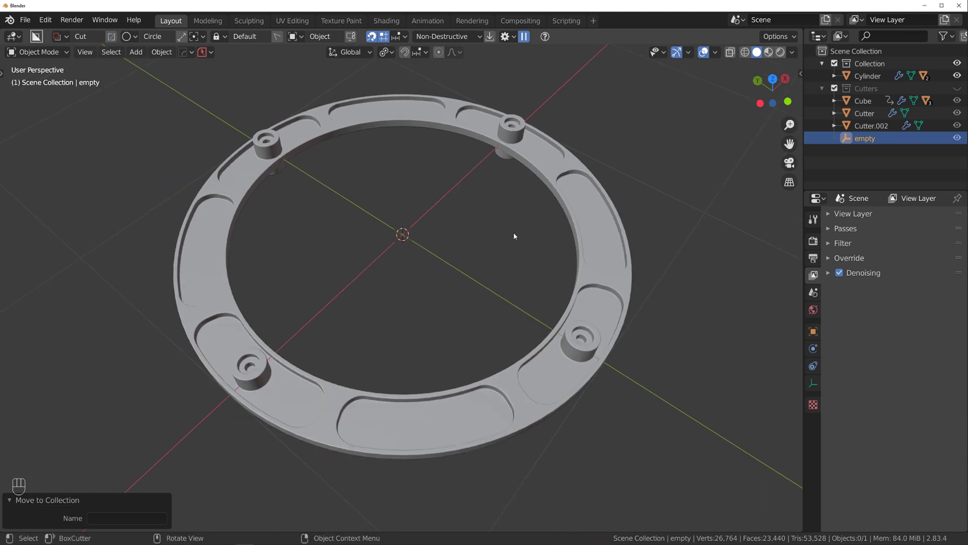